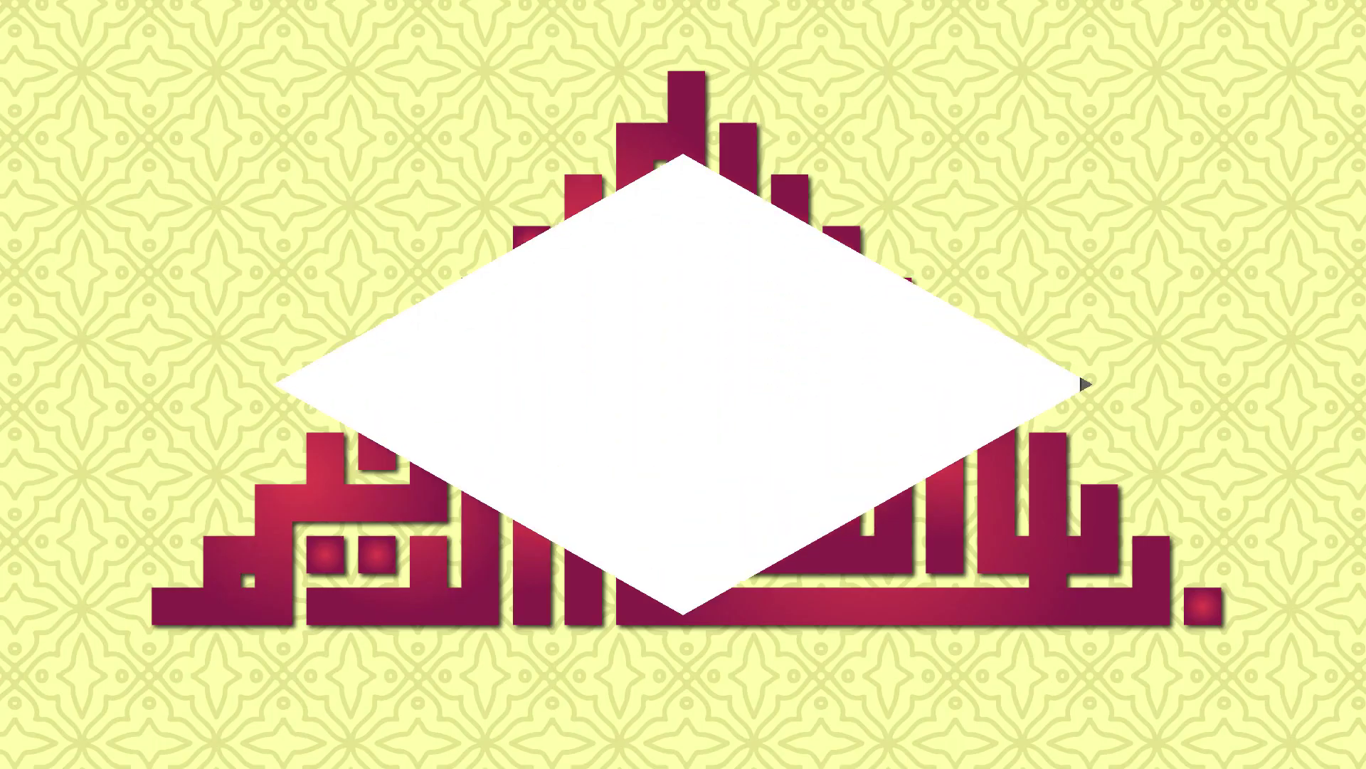
- Draw a tall narrow outlined rectangle near the artboard's right edge and return to the Selection tool
left_click(18, 221)
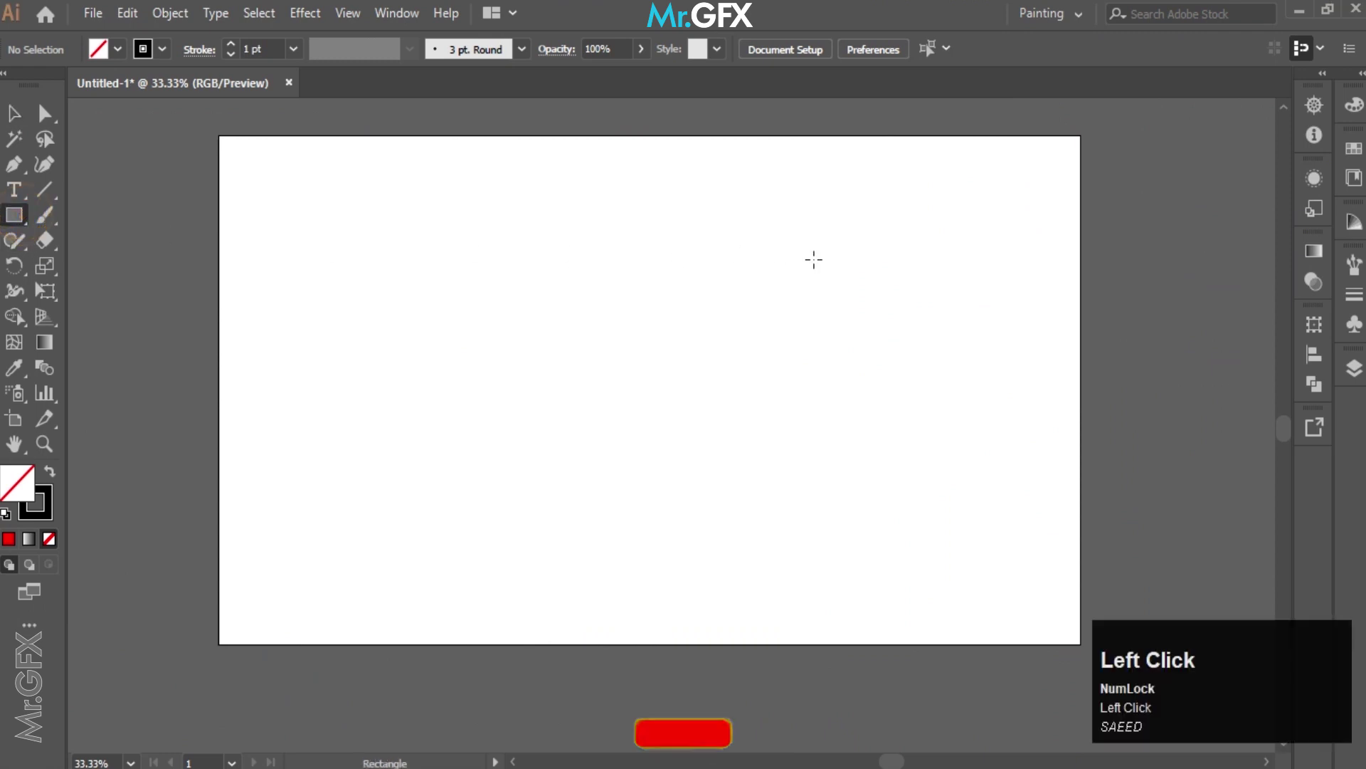
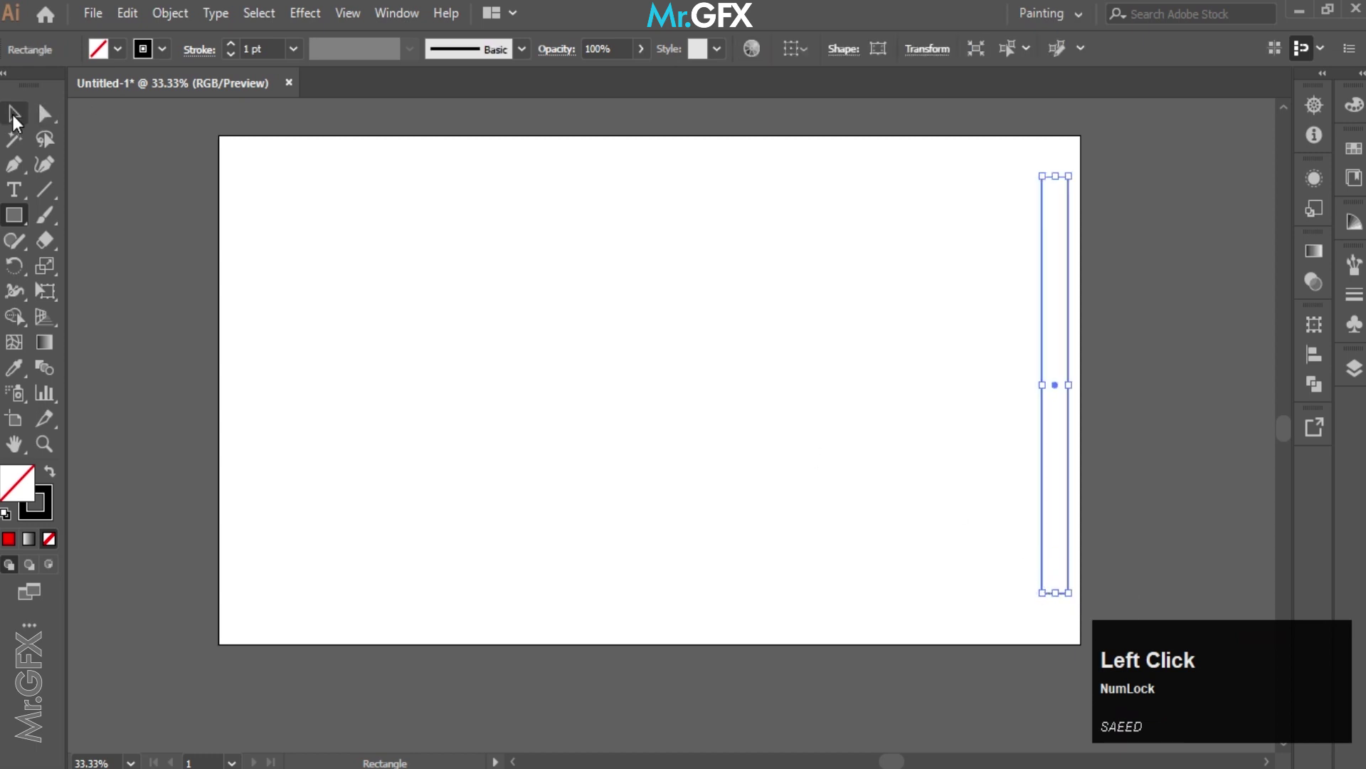
left_click(15, 120)
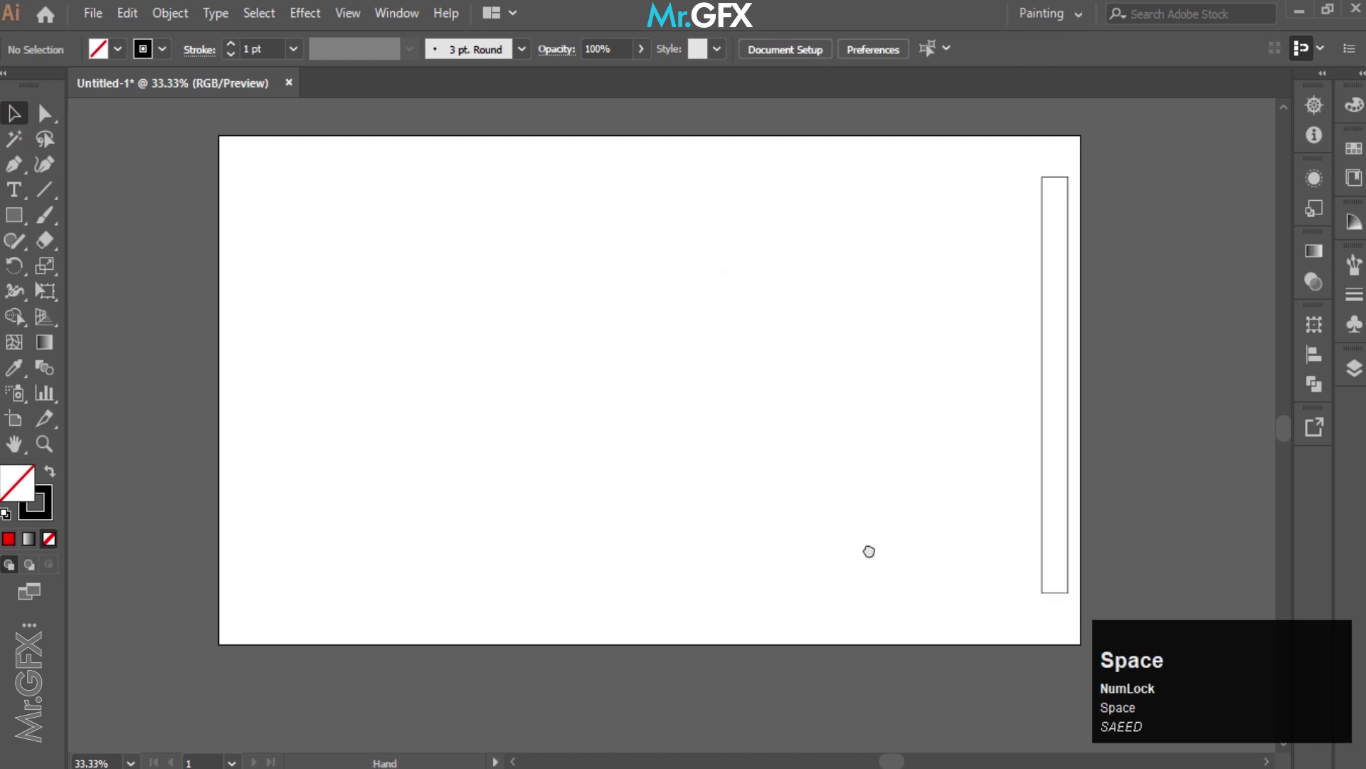
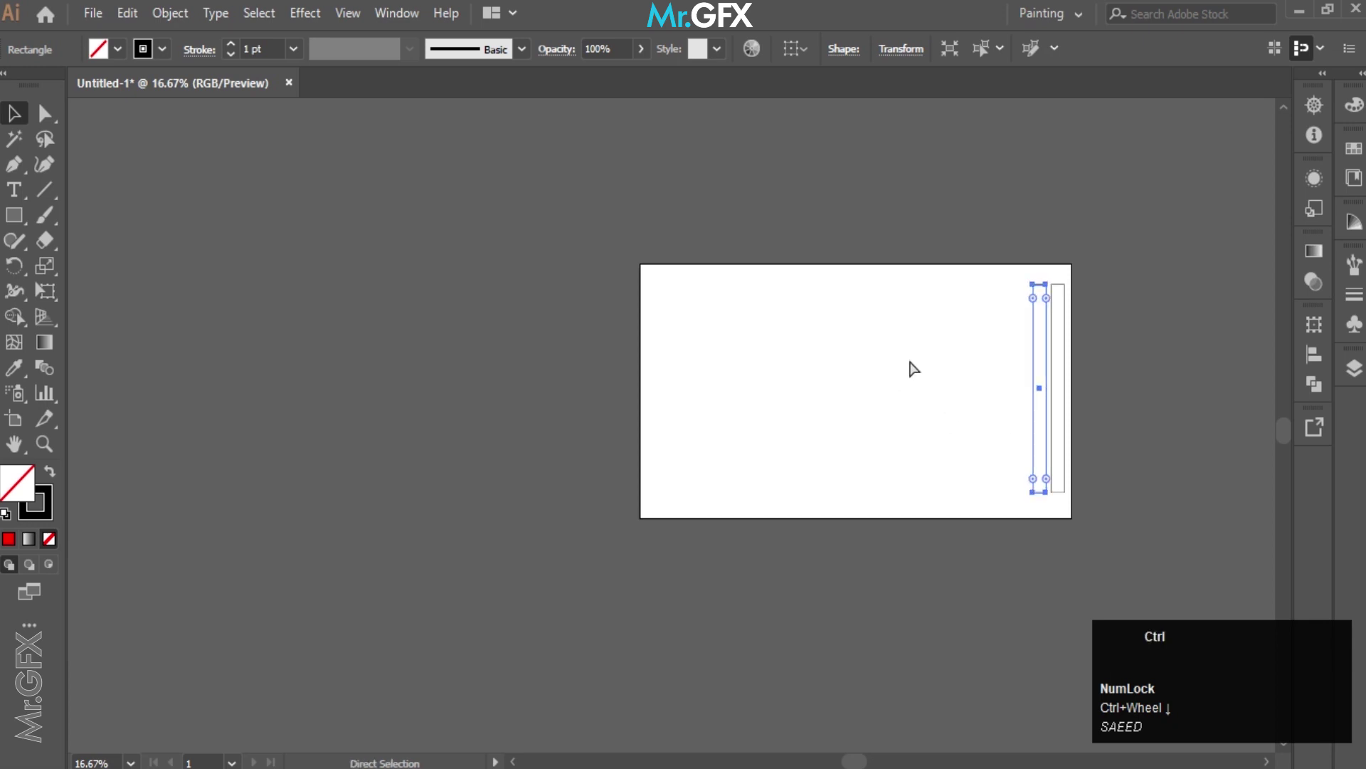
- Repeat the copy with Ctrl+D until about 21 evenly spaced strips span the artboard, then deselect
key("ctrl+d")
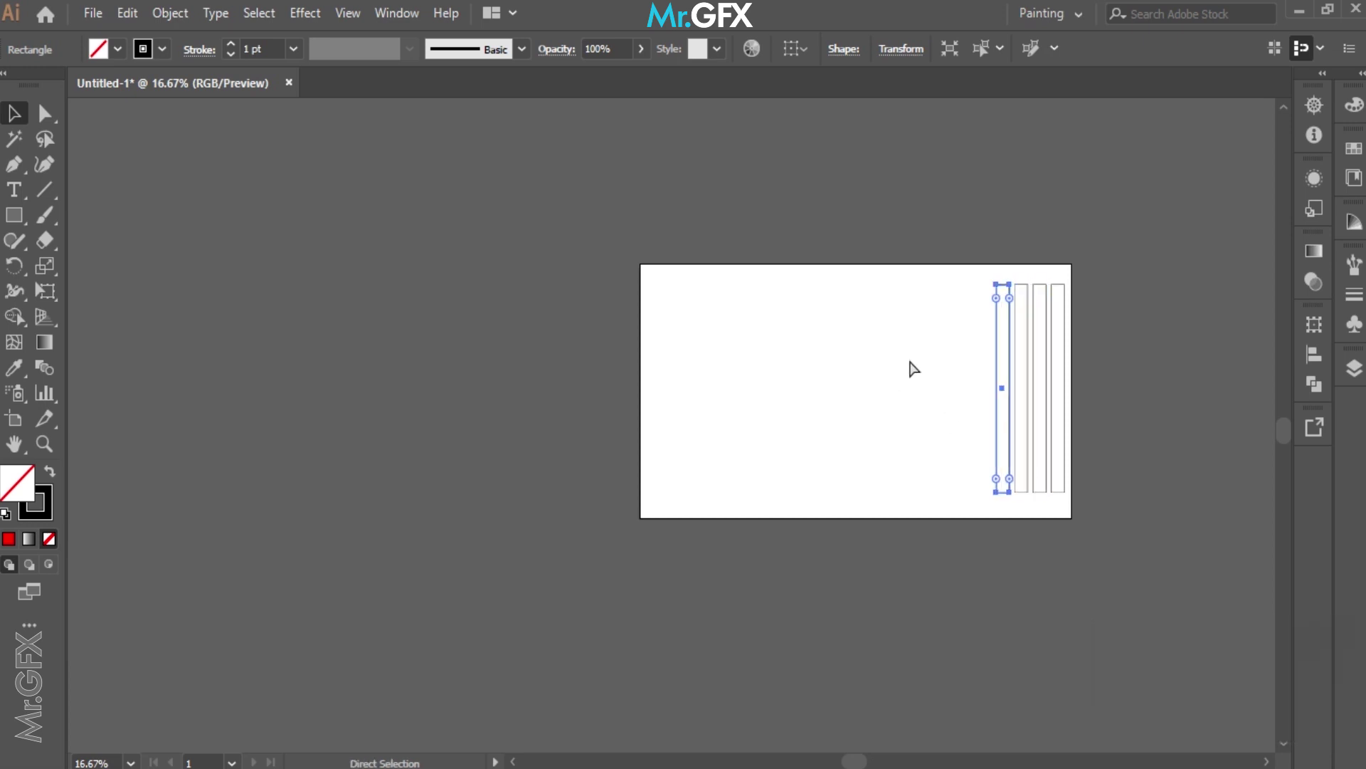
key("ctrl+d")
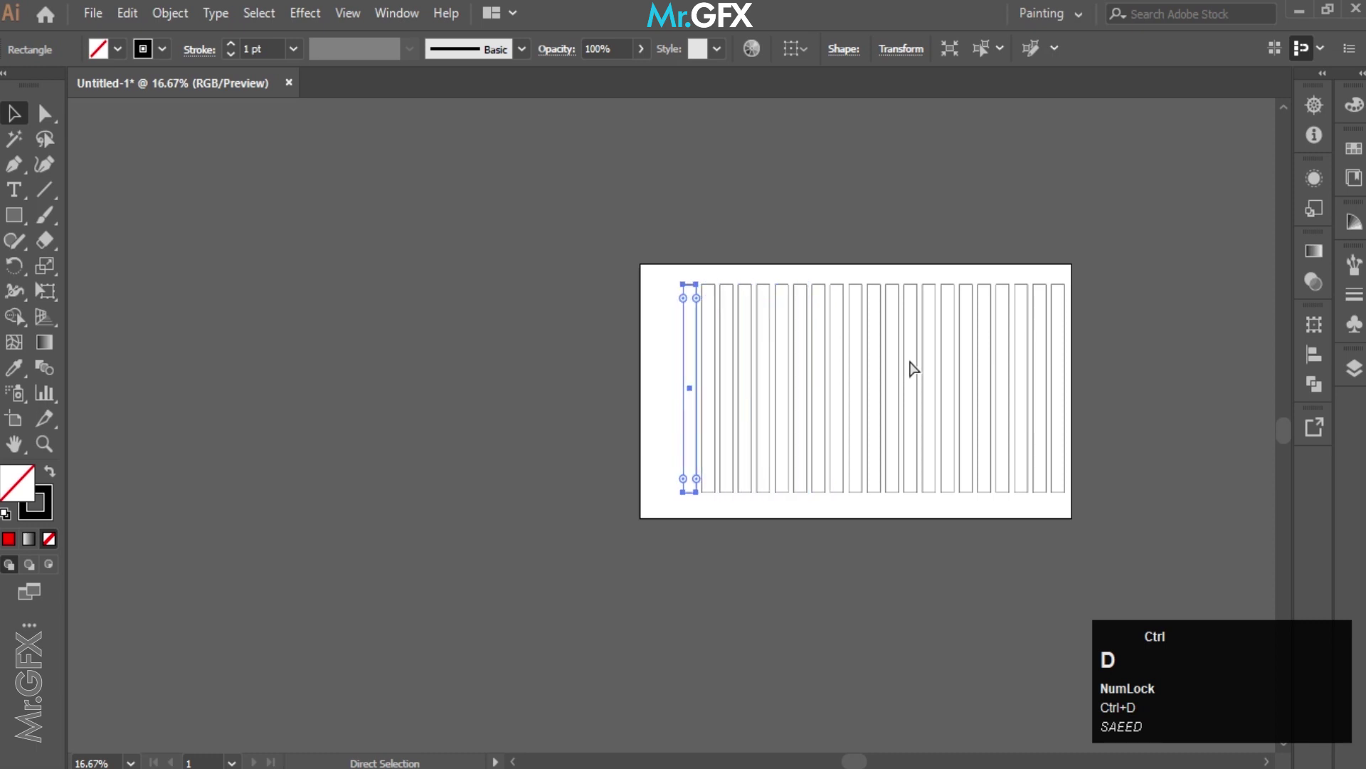
left_click(768, 221)
scroll("up", 3)
key("space")
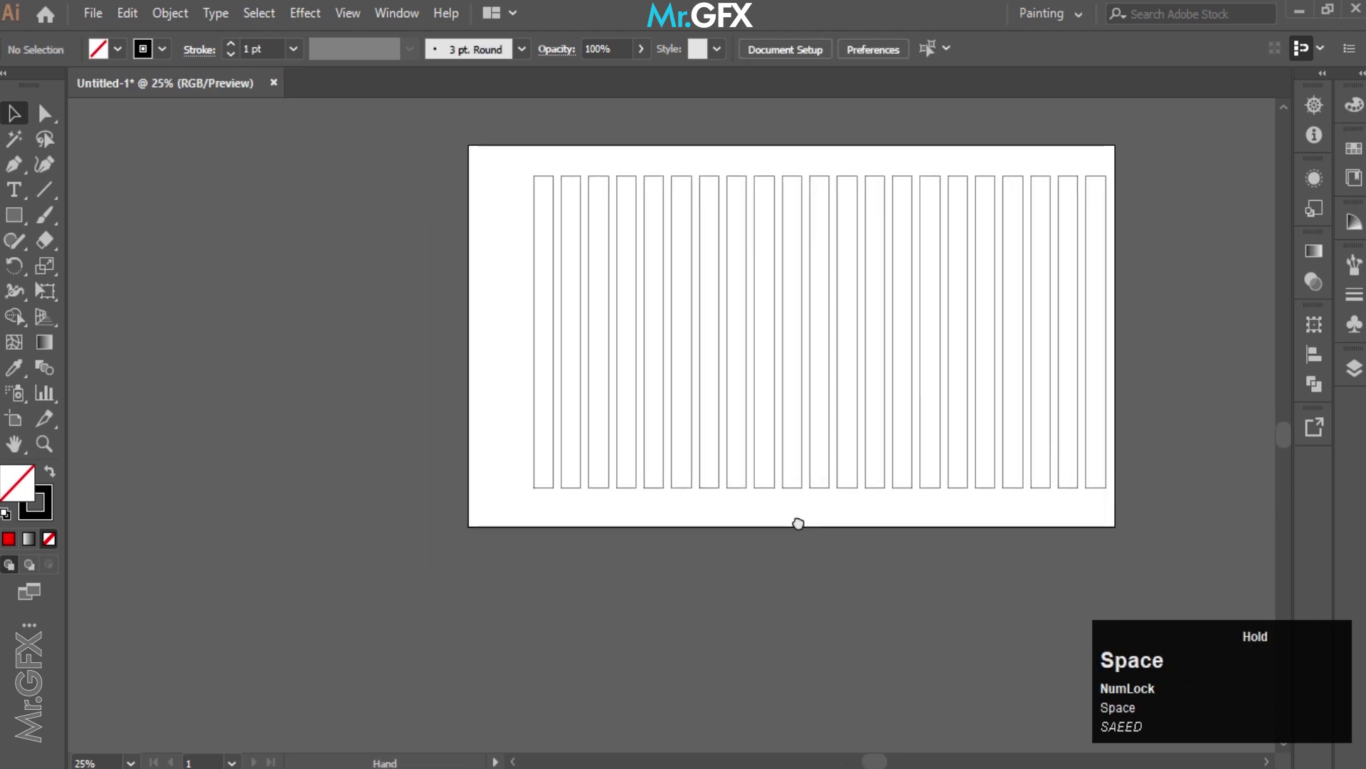
left_click(493, 260)
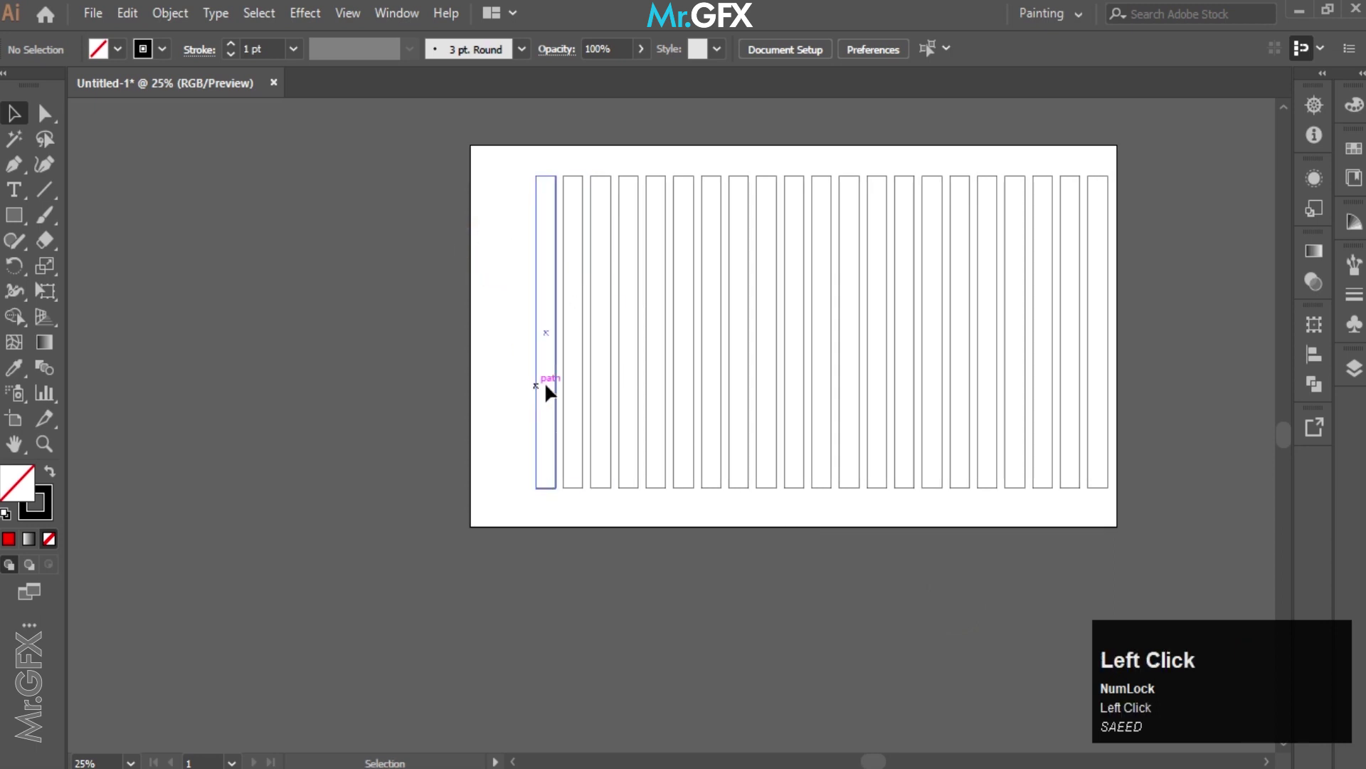
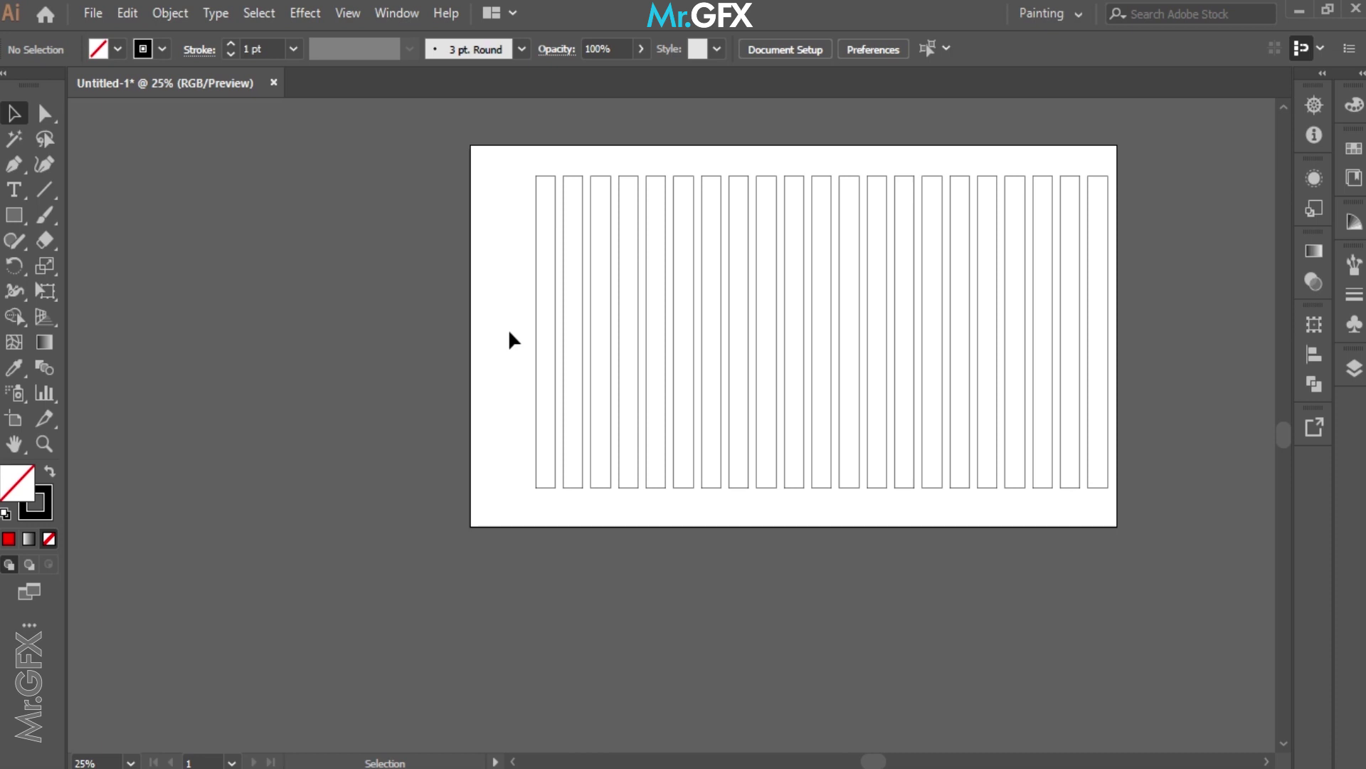
left_click(515, 341)
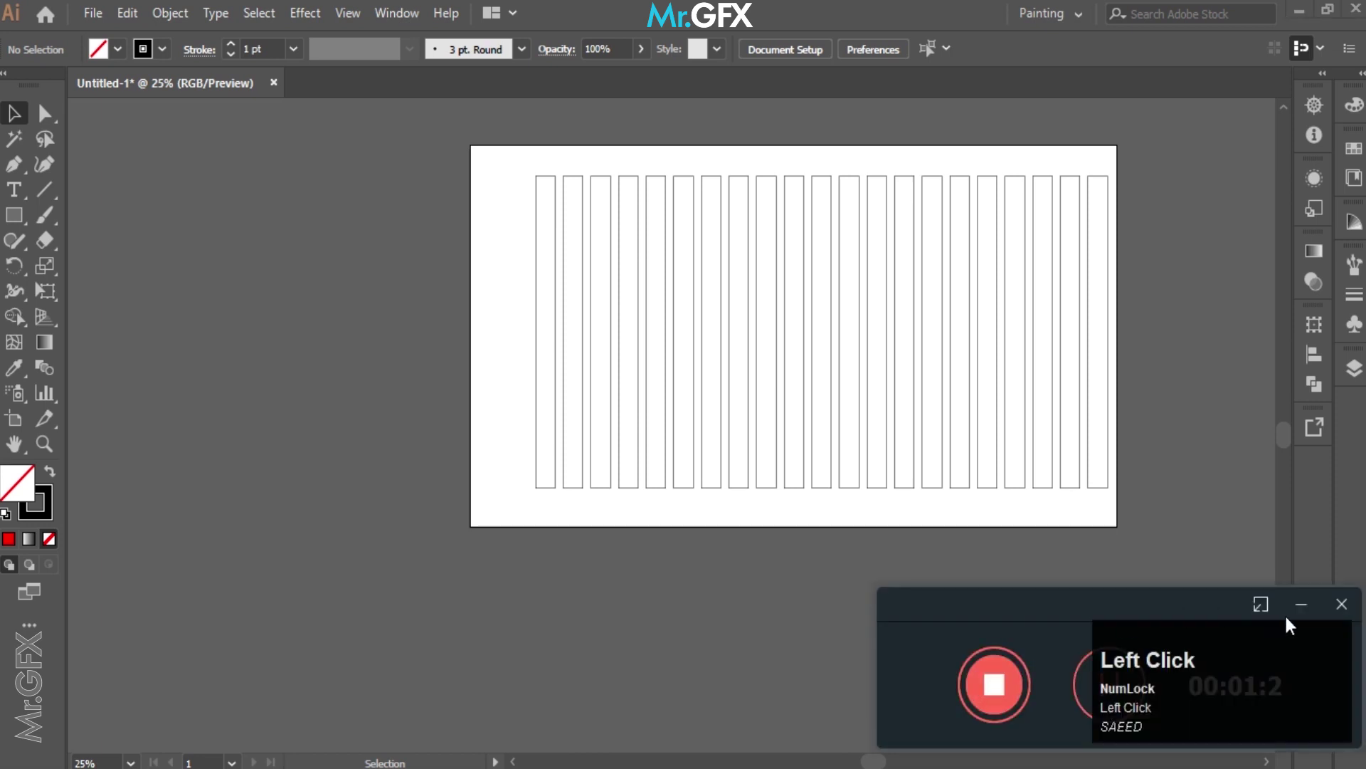
- Copy eleven selected strips left of the artboard and rotate the copy -90° into horizontal rows
left_click_drag(1301, 614, 600, 318)
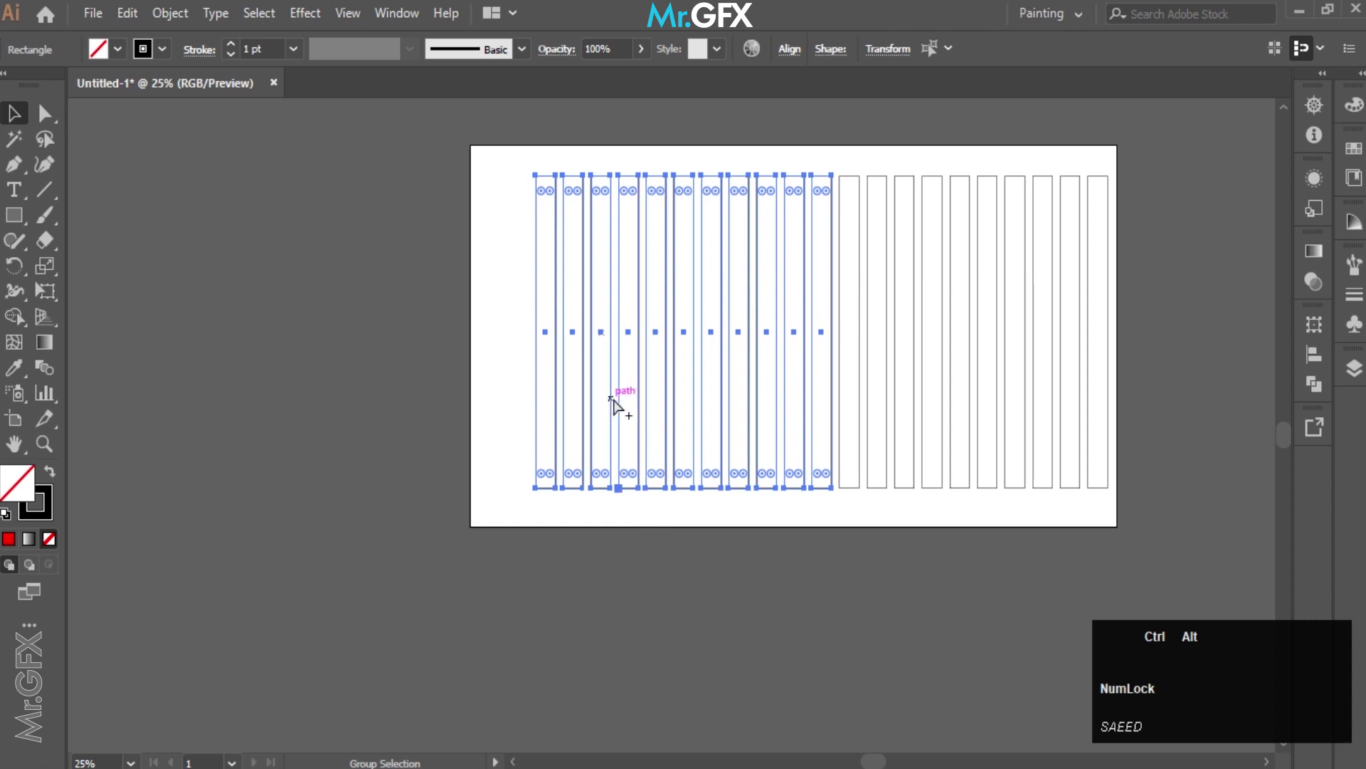
left_click_drag(618, 405, 20, 272)
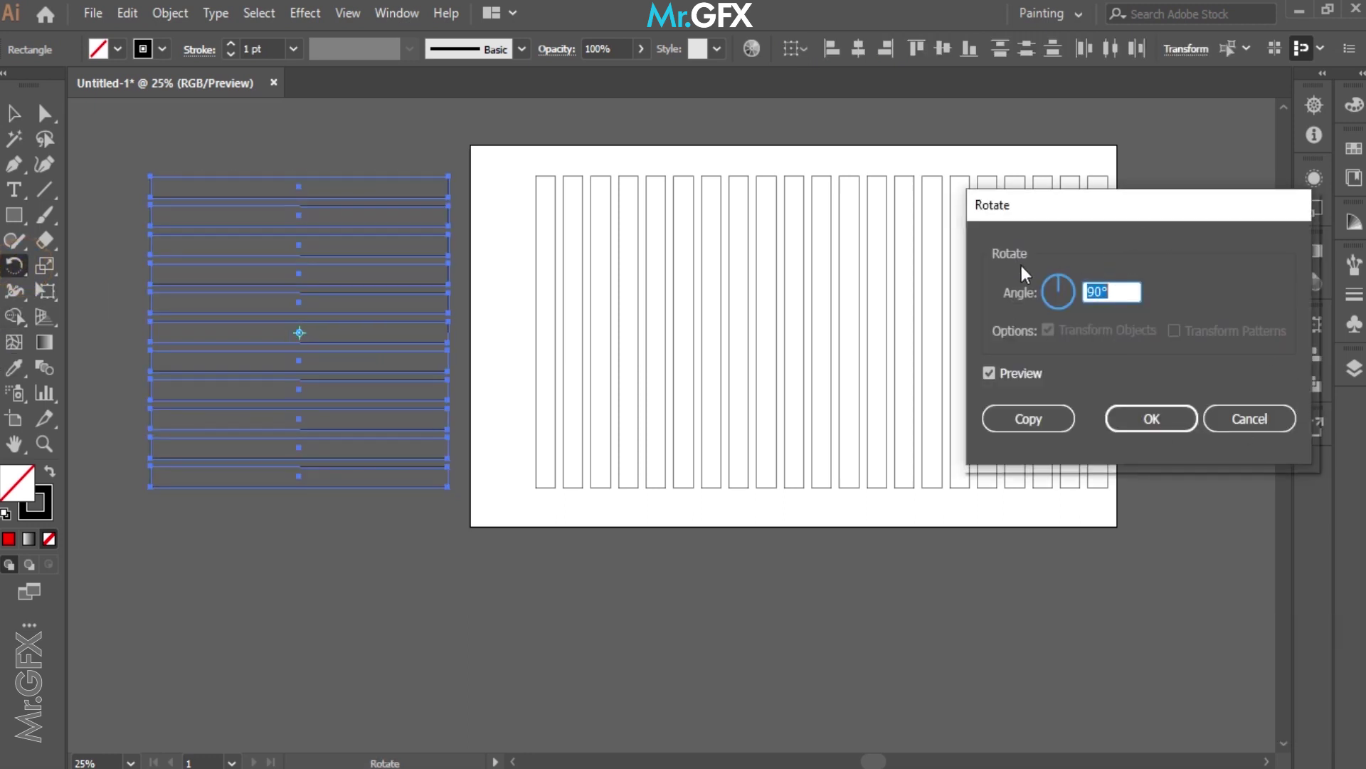
left_click(1154, 421)
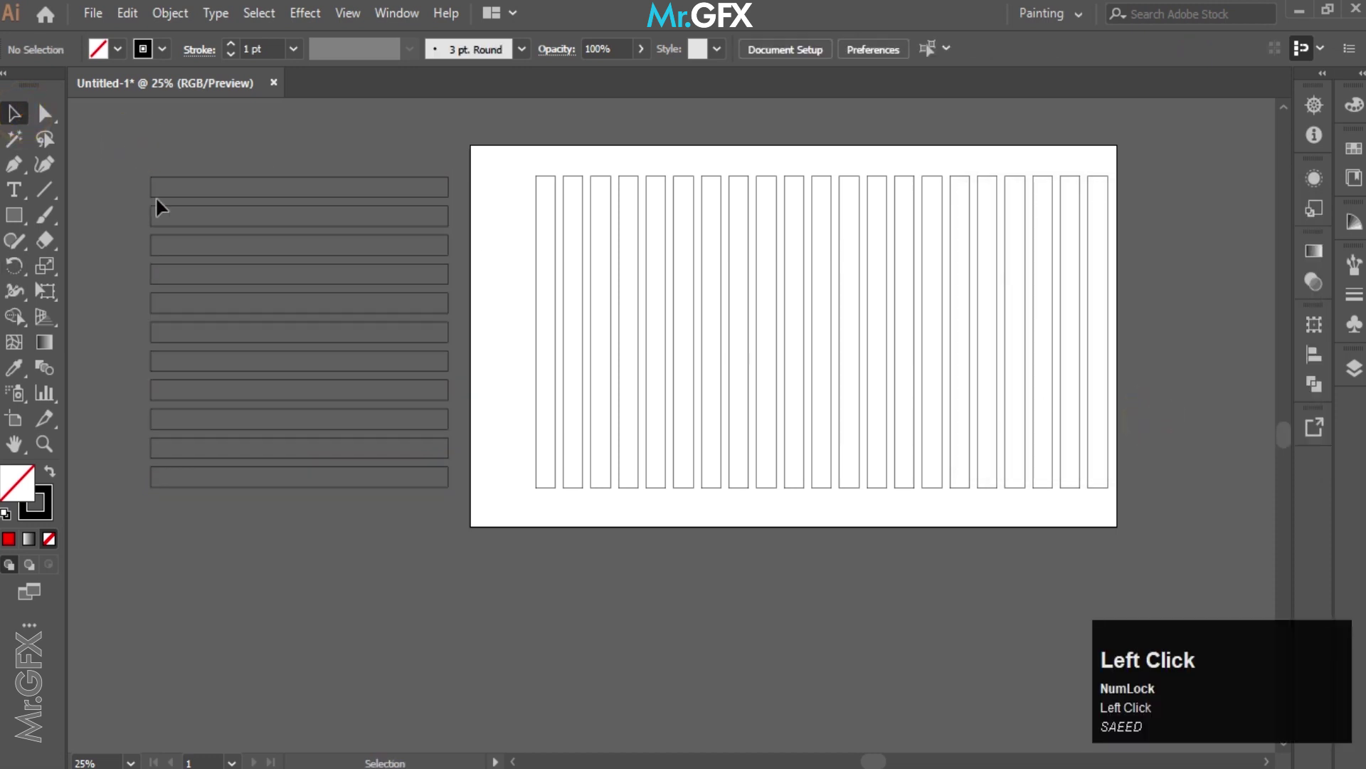
- Pan to the grid area and deselect the horizontal strips before merging cells
key("space")
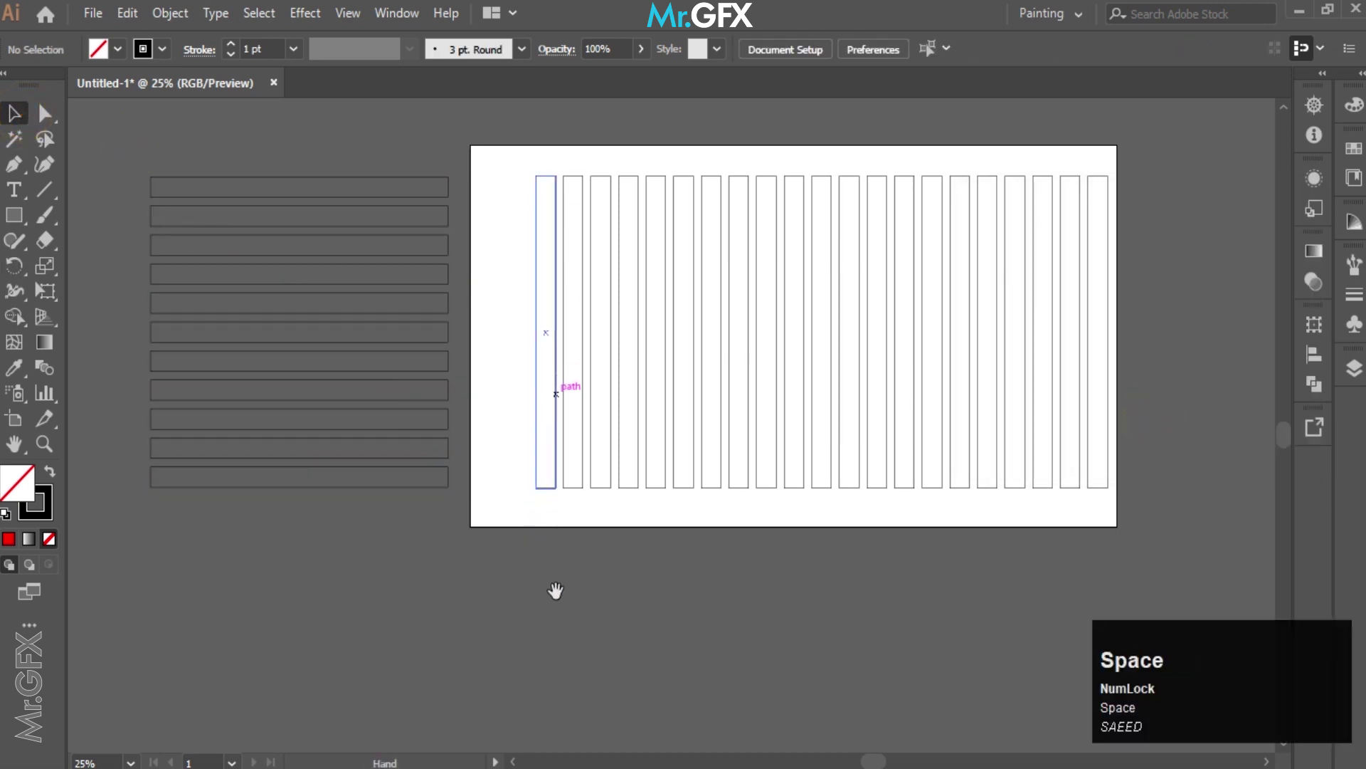
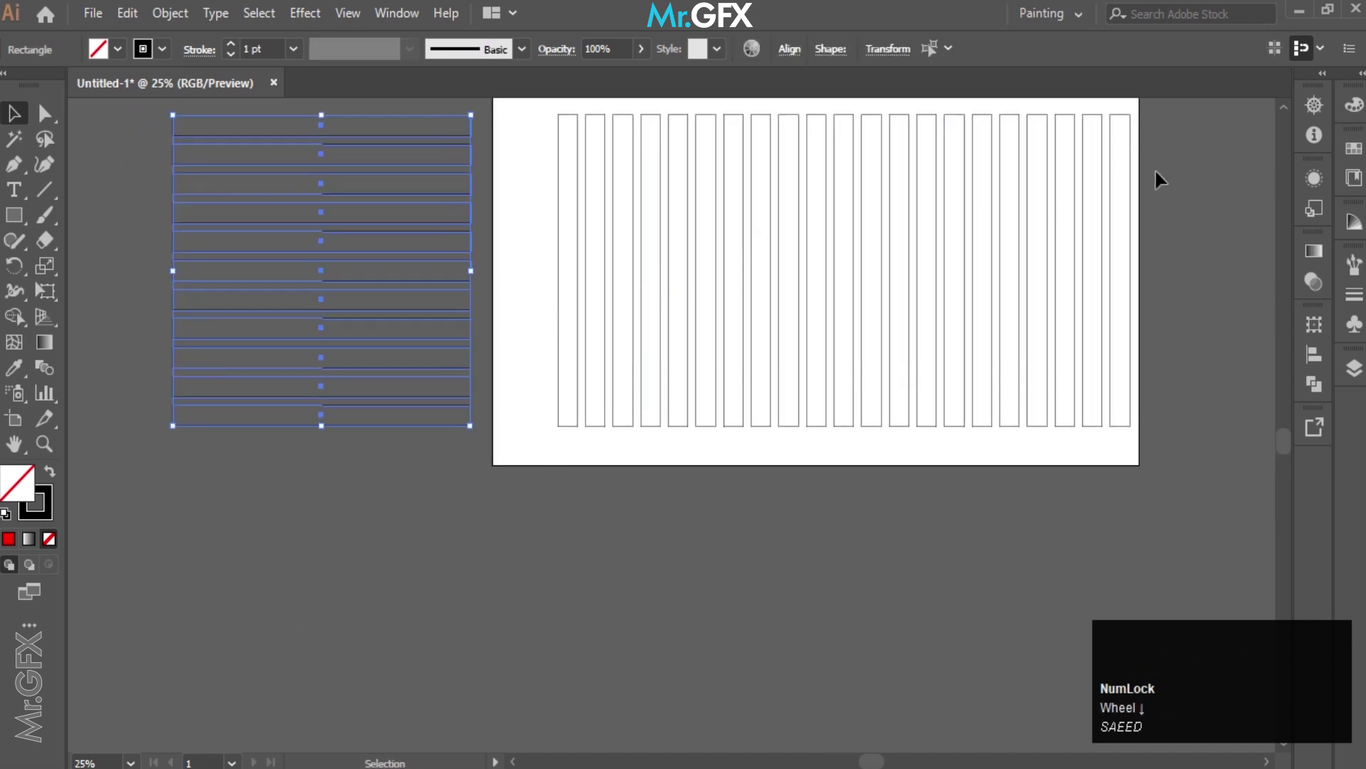
left_click(1182, 165)
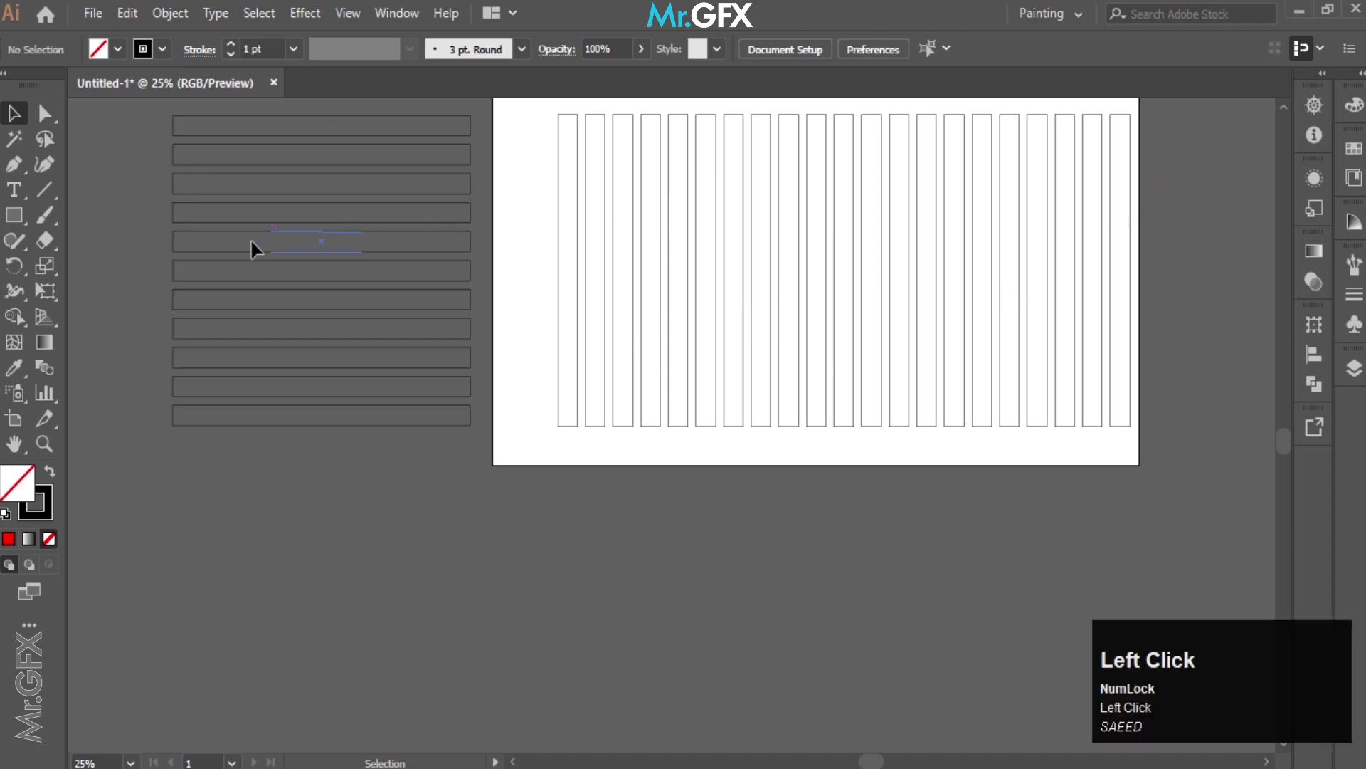
scroll("down", 3)
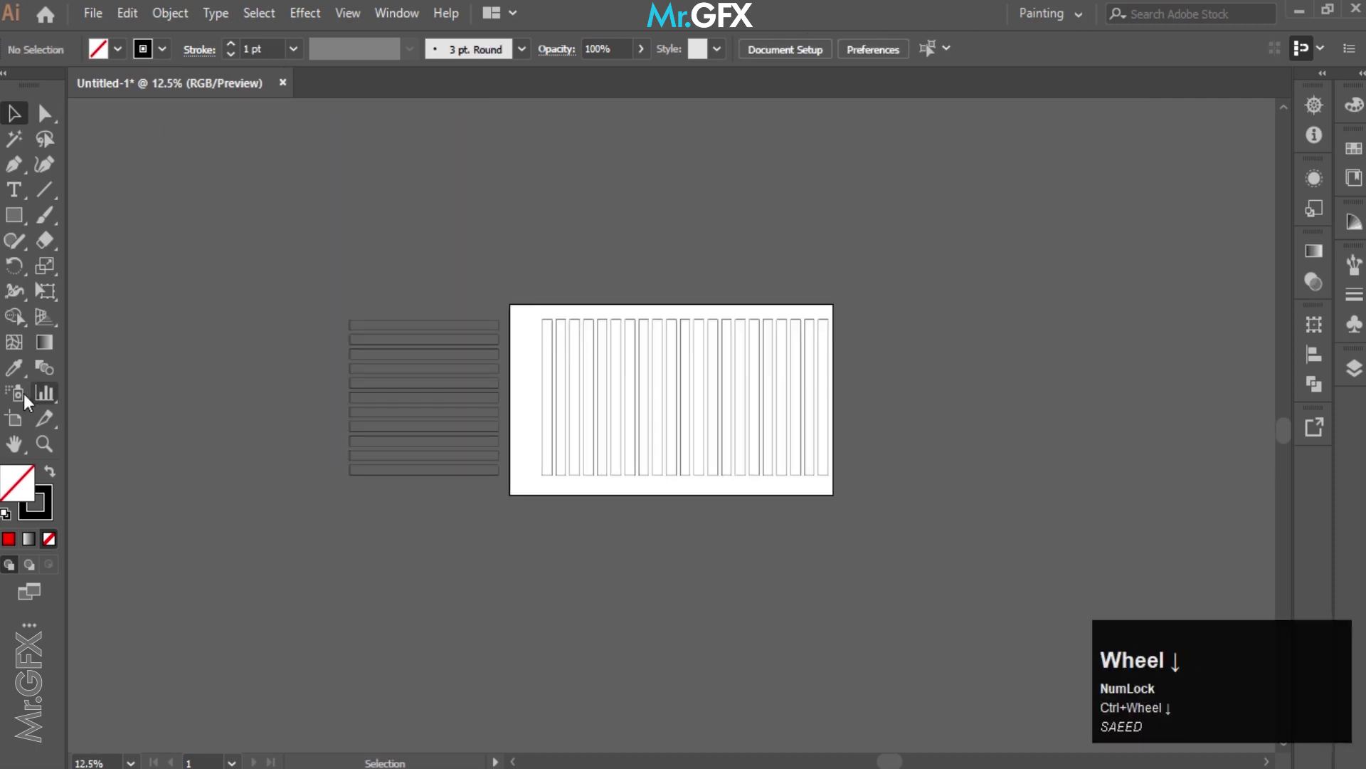
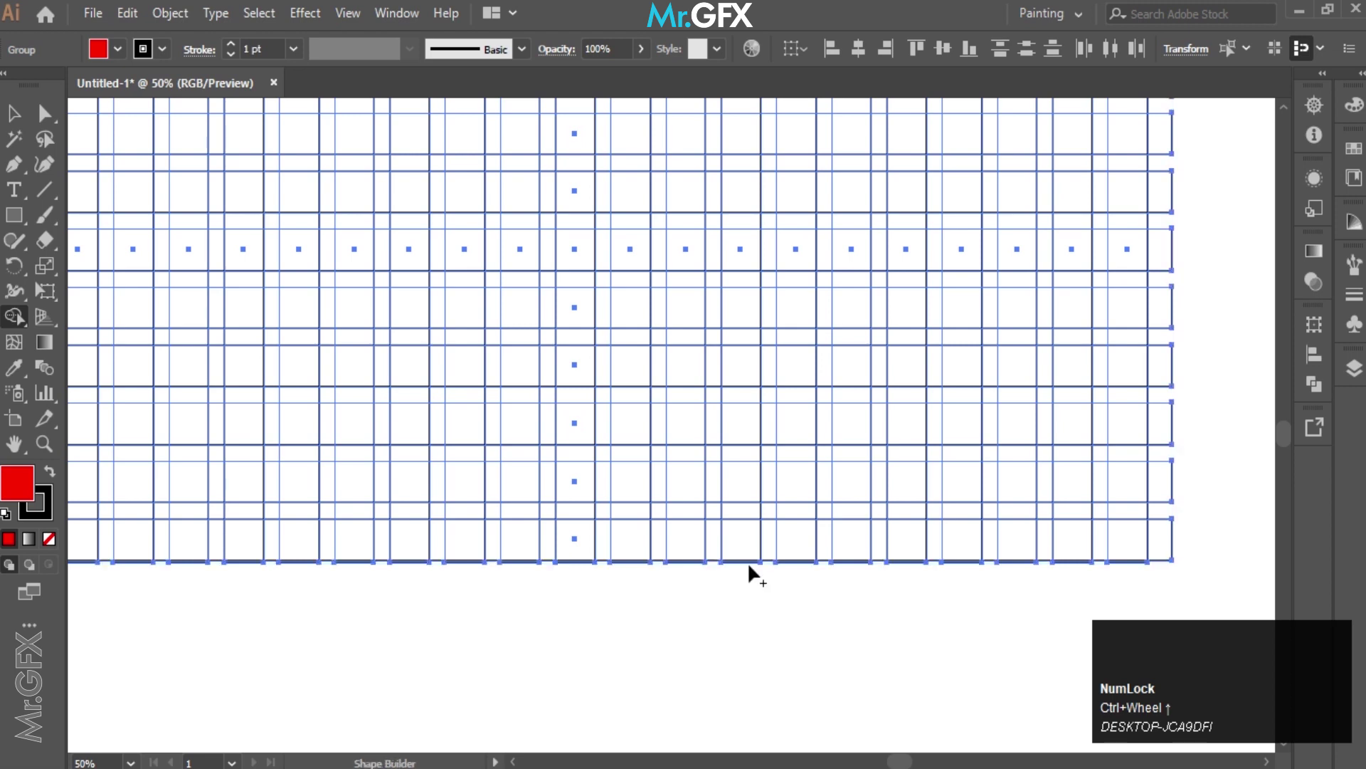
- Zoom out to the whole grid and fill the bottom-right cell red with Shape Builder
key("space")
scroll("down", 3)
key("space")
left_click(710, 360)
key("space")
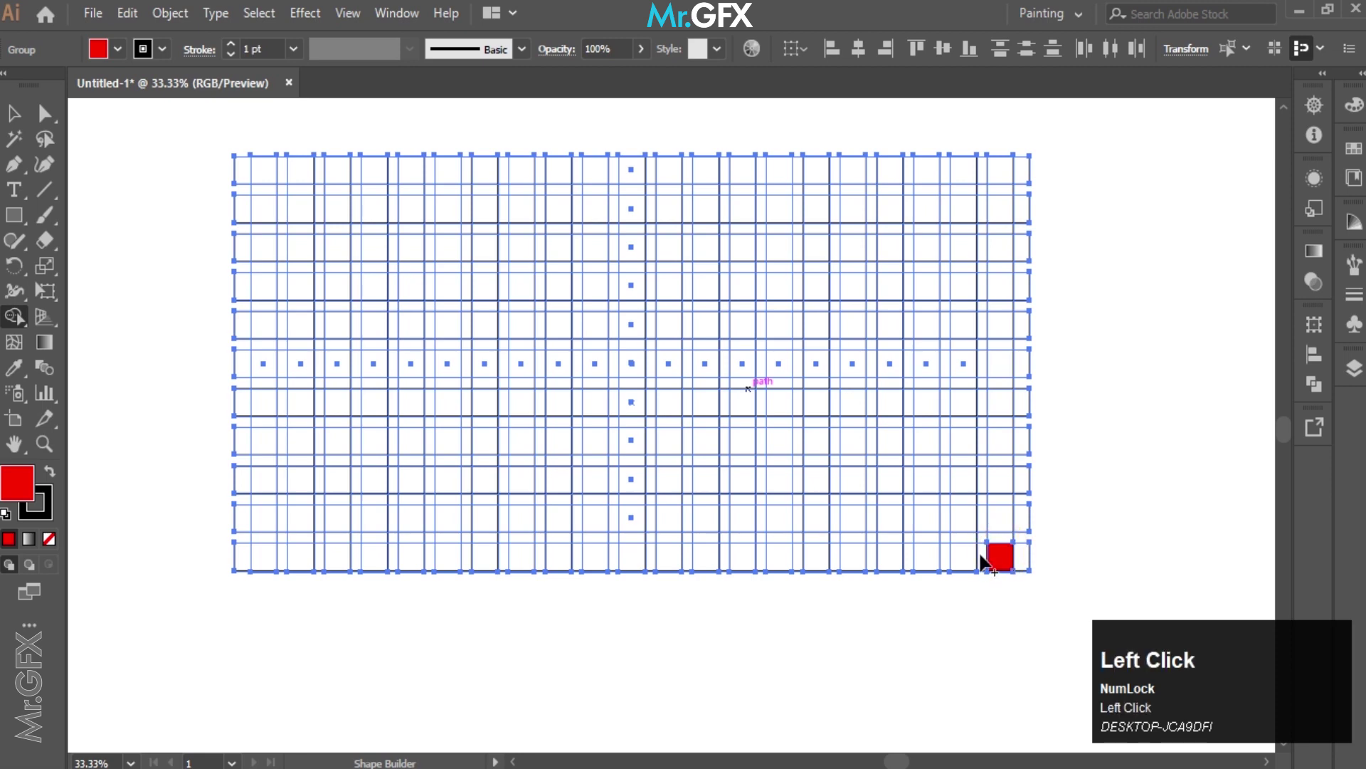
left_click(974, 529)
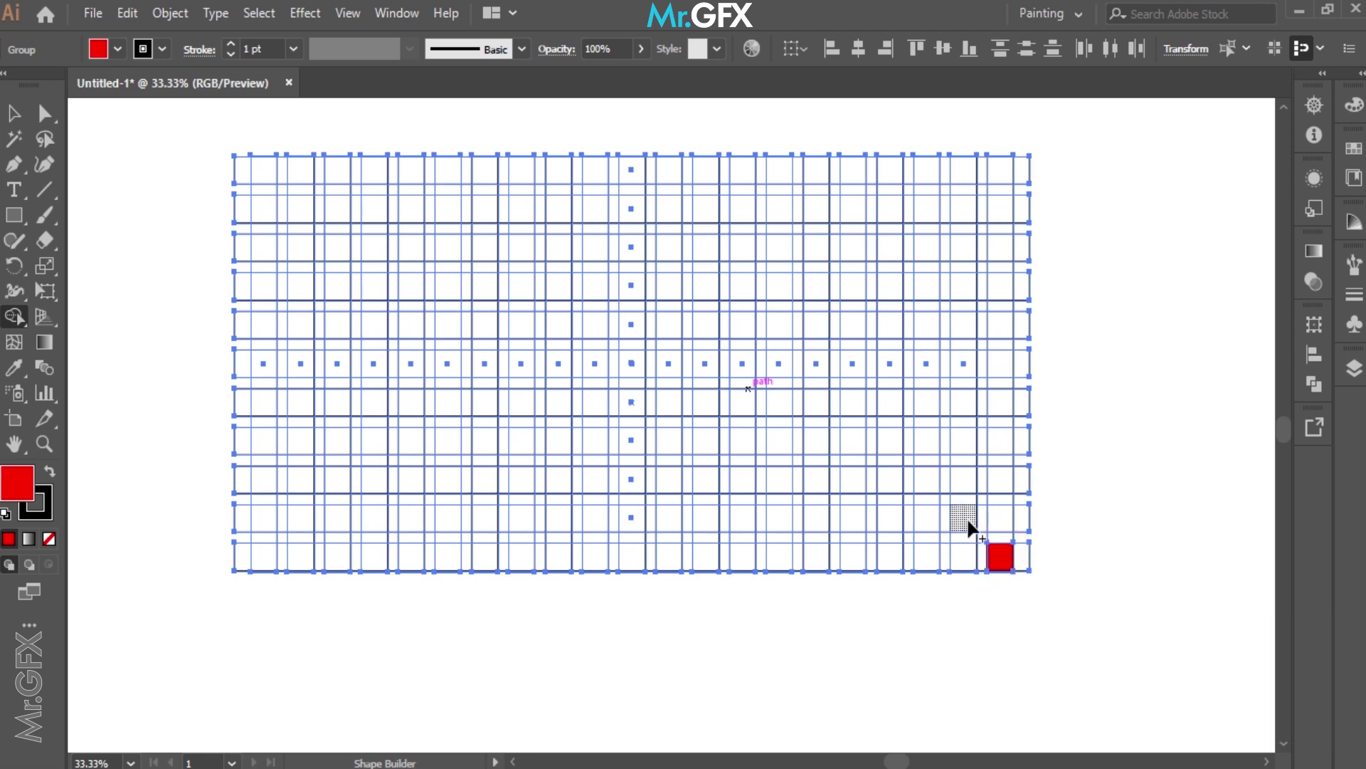
left_click_drag(974, 529, 954, 489)
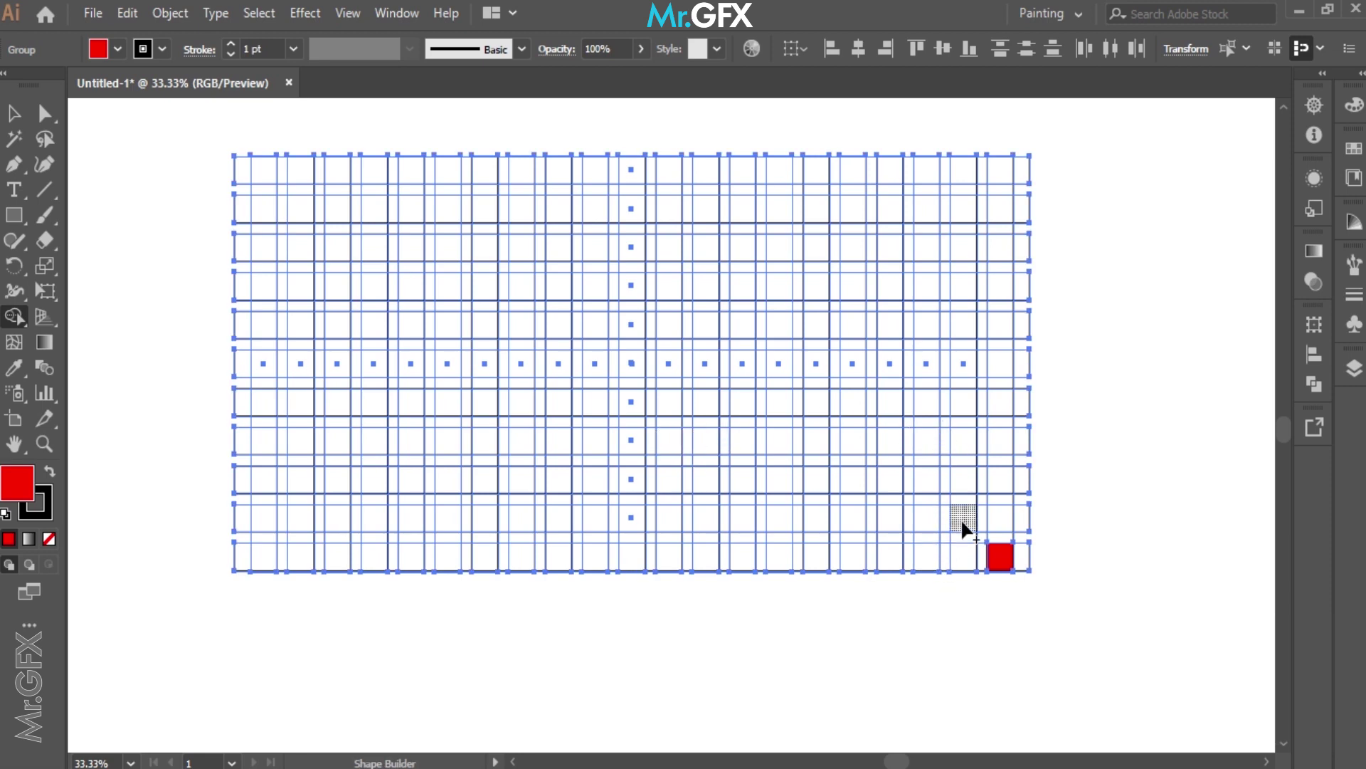
- Merge cells into the U-shaped first letter and the first tall strokes, undoing one stray merge
left_click_drag(968, 524, 900, 525)
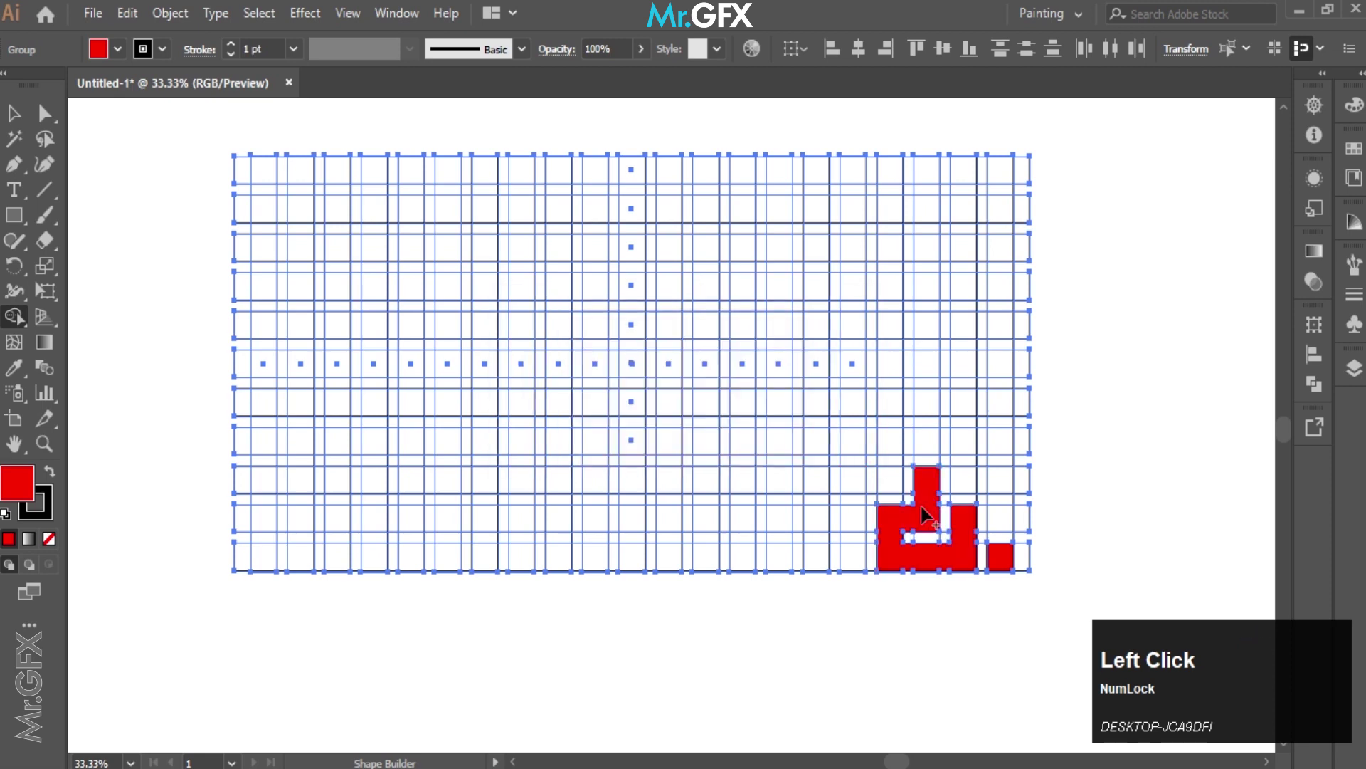
left_click_drag(898, 450, 845, 399)
left_click_drag(822, 373, 777, 366)
key("ctrl+z")
- Extend the stepped strokes upward, merging the topmost column into the tallest stroke
left_click_drag(783, 333, 677, 224)
left_click_drag(677, 225, 638, 172)
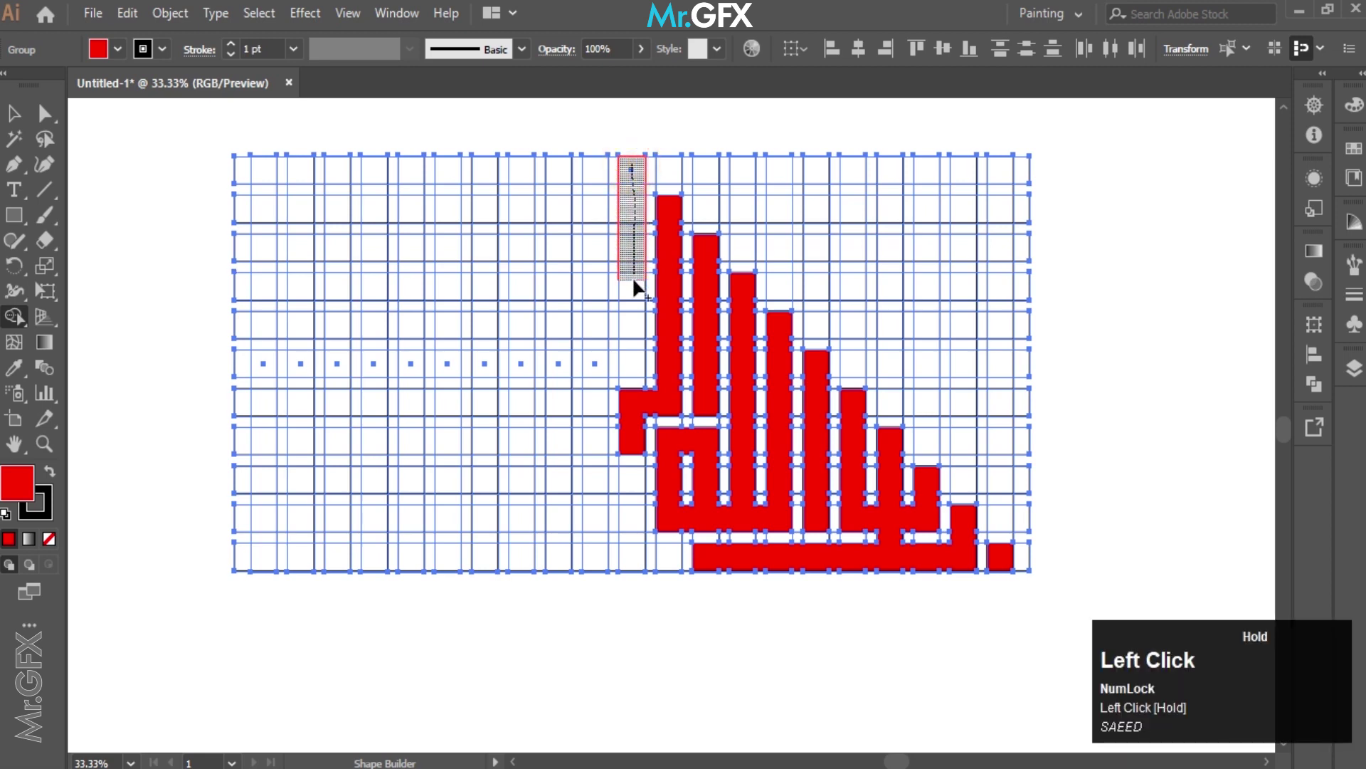
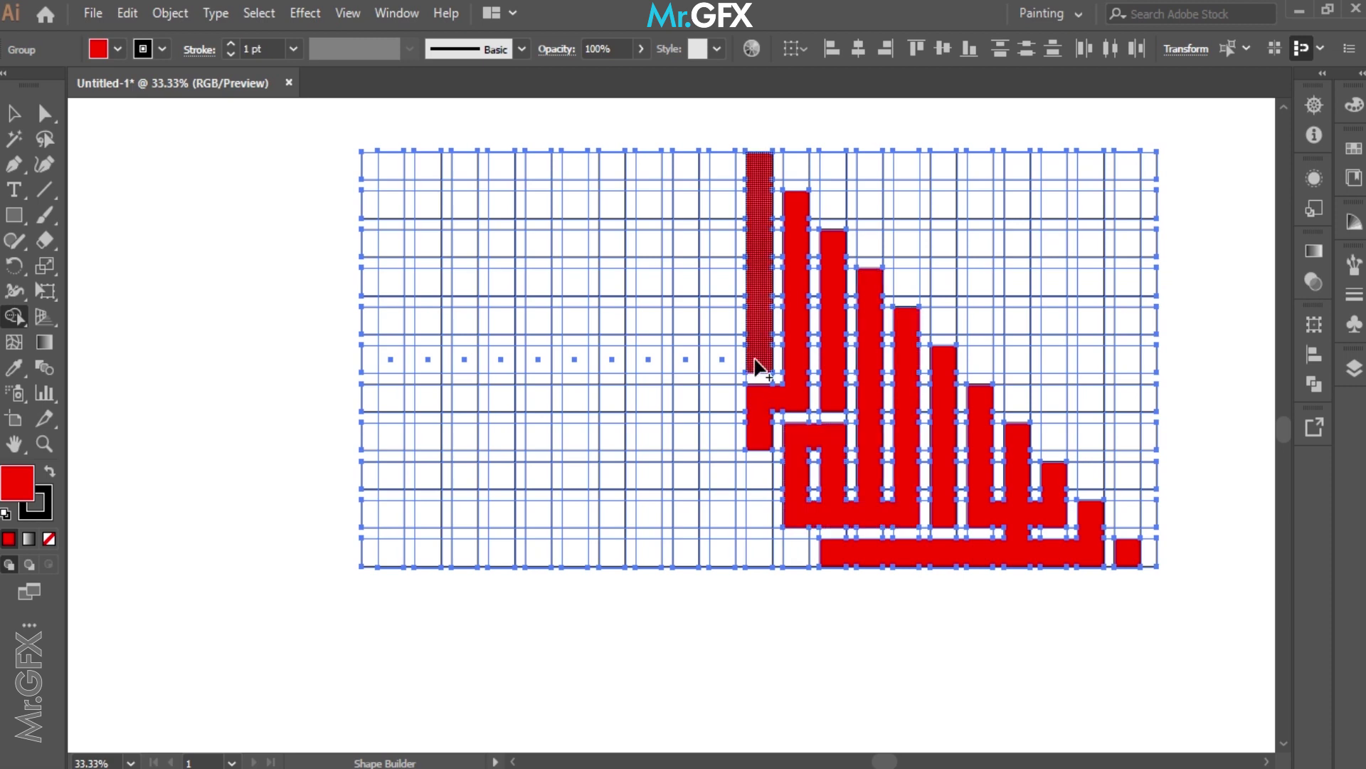
- Merge cells into the next upright stroke and the interlocking upper letter loops
left_click_drag(755, 371, 757, 196)
left_click_drag(757, 207, 690, 247)
left_click_drag(690, 249, 759, 456)
- Merge the leftmost upper stroke and add the small square dot left of the letters
left_click_drag(756, 442, 721, 479)
left_click_drag(721, 479, 647, 279)
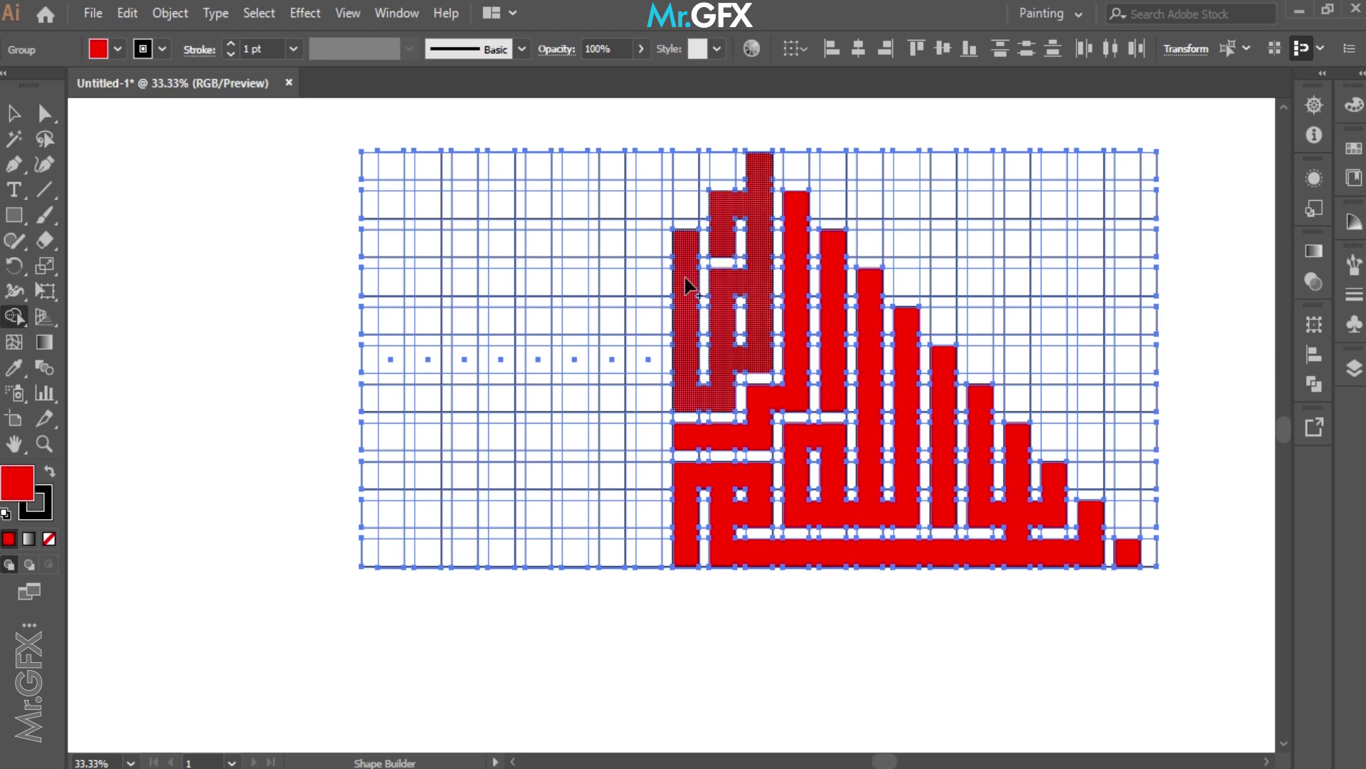
- Extend the letters left and build the long red base stroke at the bottom left
left_click_drag(652, 292, 650, 407)
left_click_drag(650, 405, 596, 209)
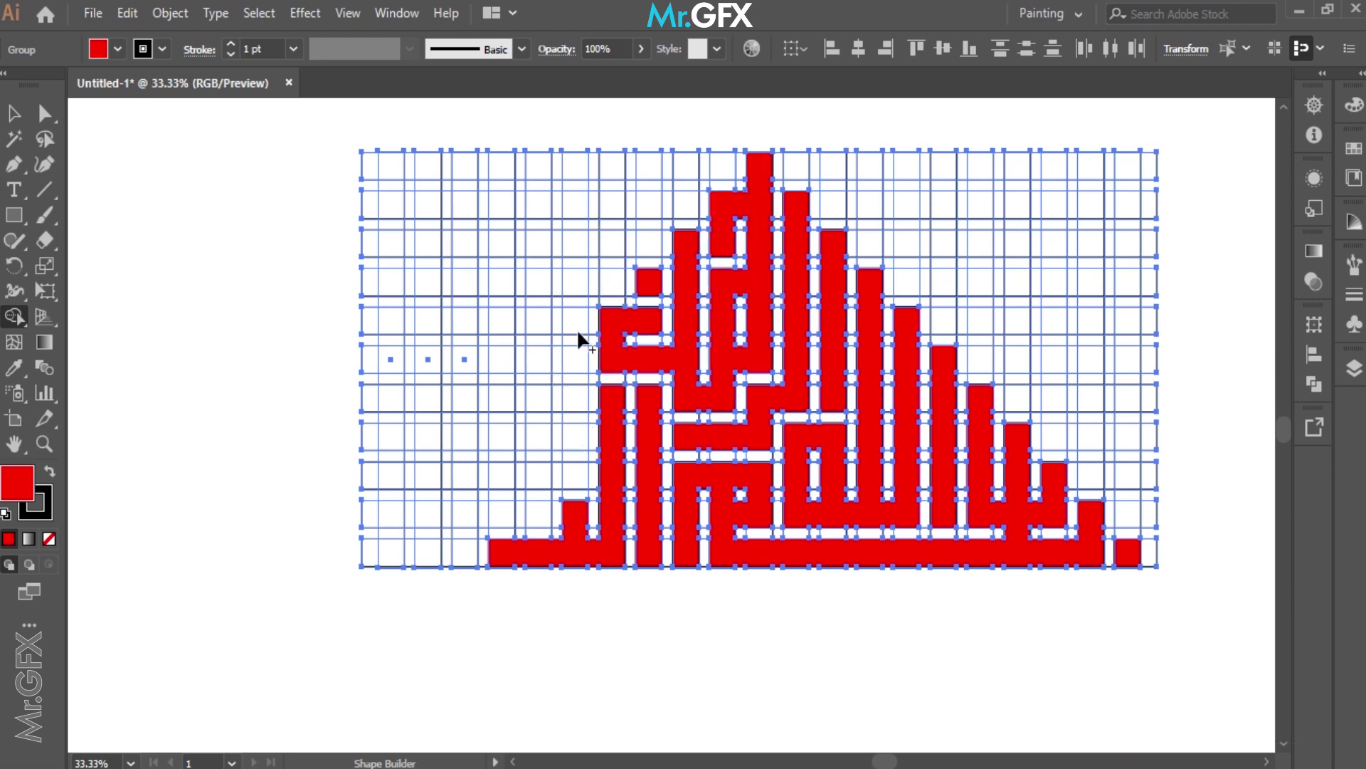
left_click_drag(584, 366, 545, 405)
- Merge the remaining stepped strokes to complete the leftmost letters of the triangle
left_click_drag(546, 404, 469, 479)
left_click_drag(469, 479, 548, 518)
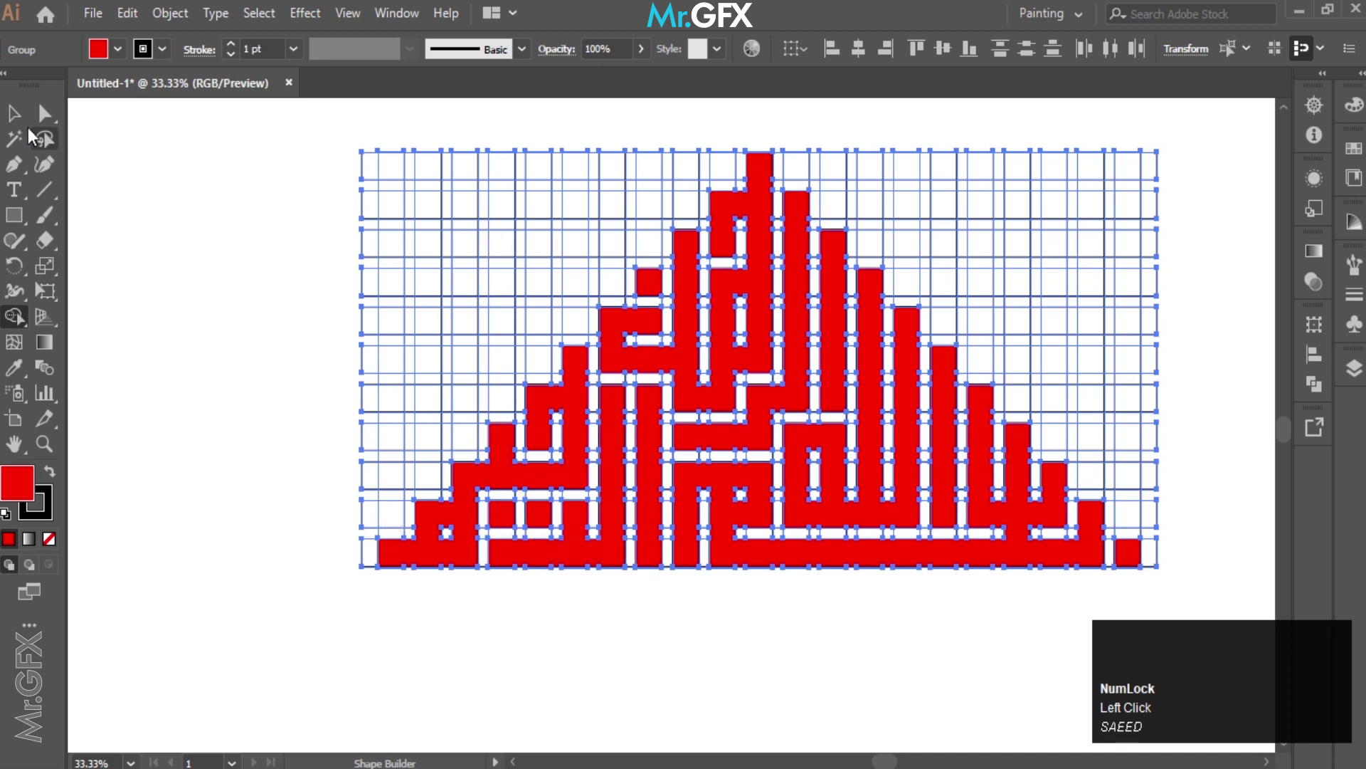
- Switch to the Selection tool and select the finished red calligraphy
left_click(30, 124)
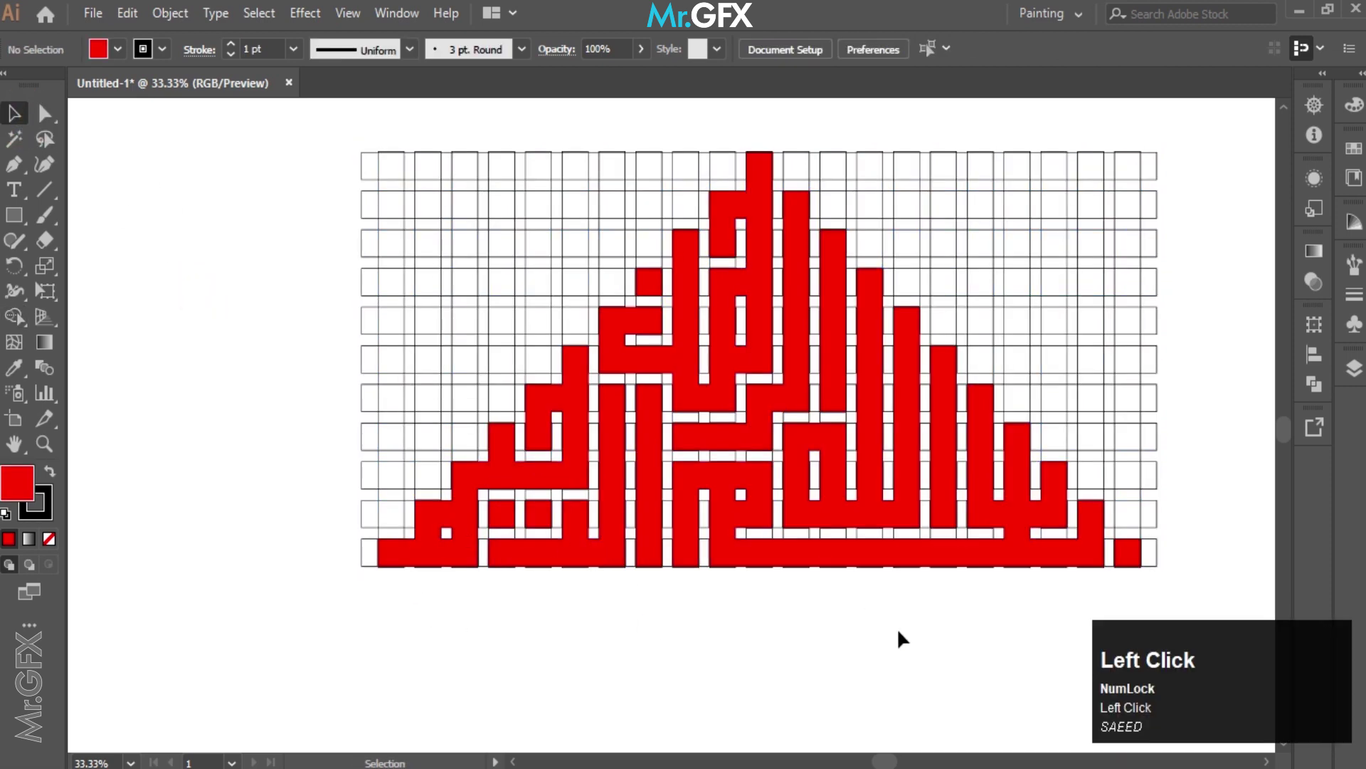
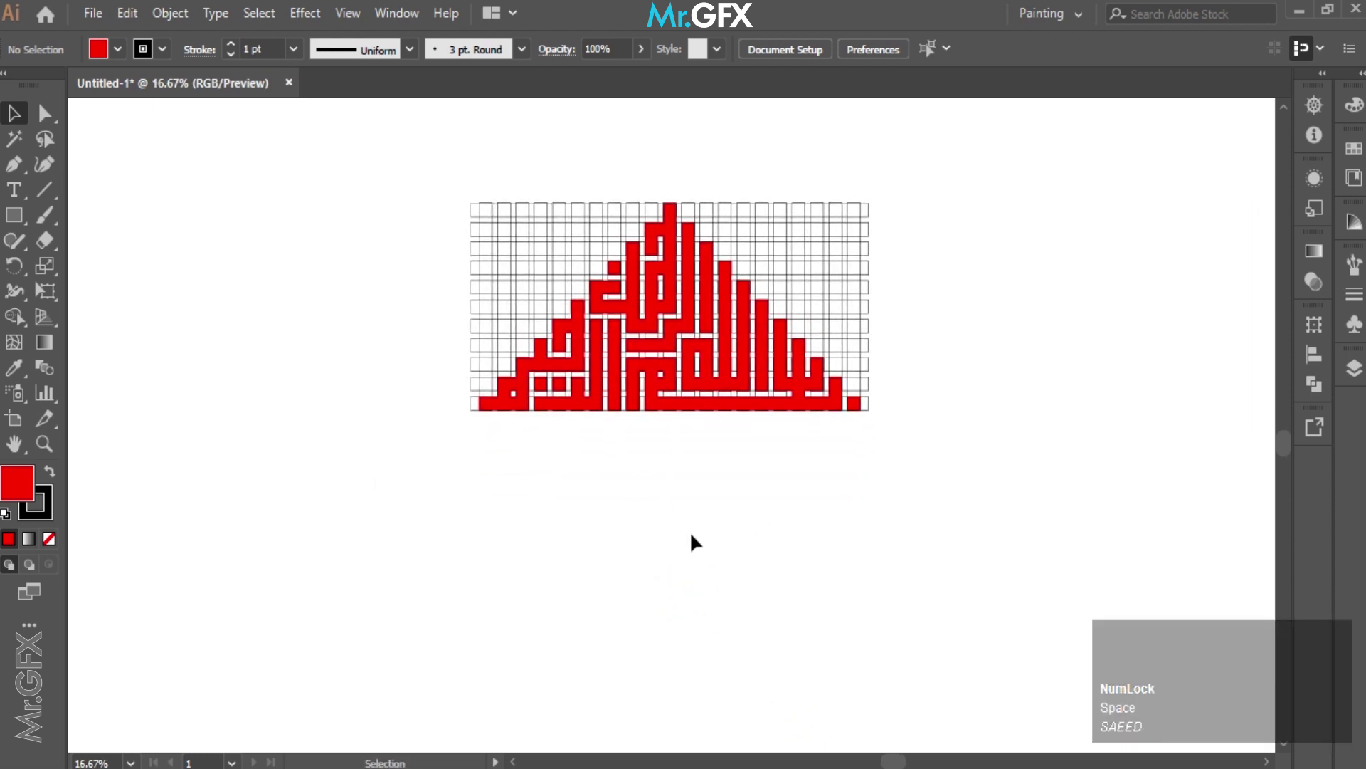
left_click(389, 316)
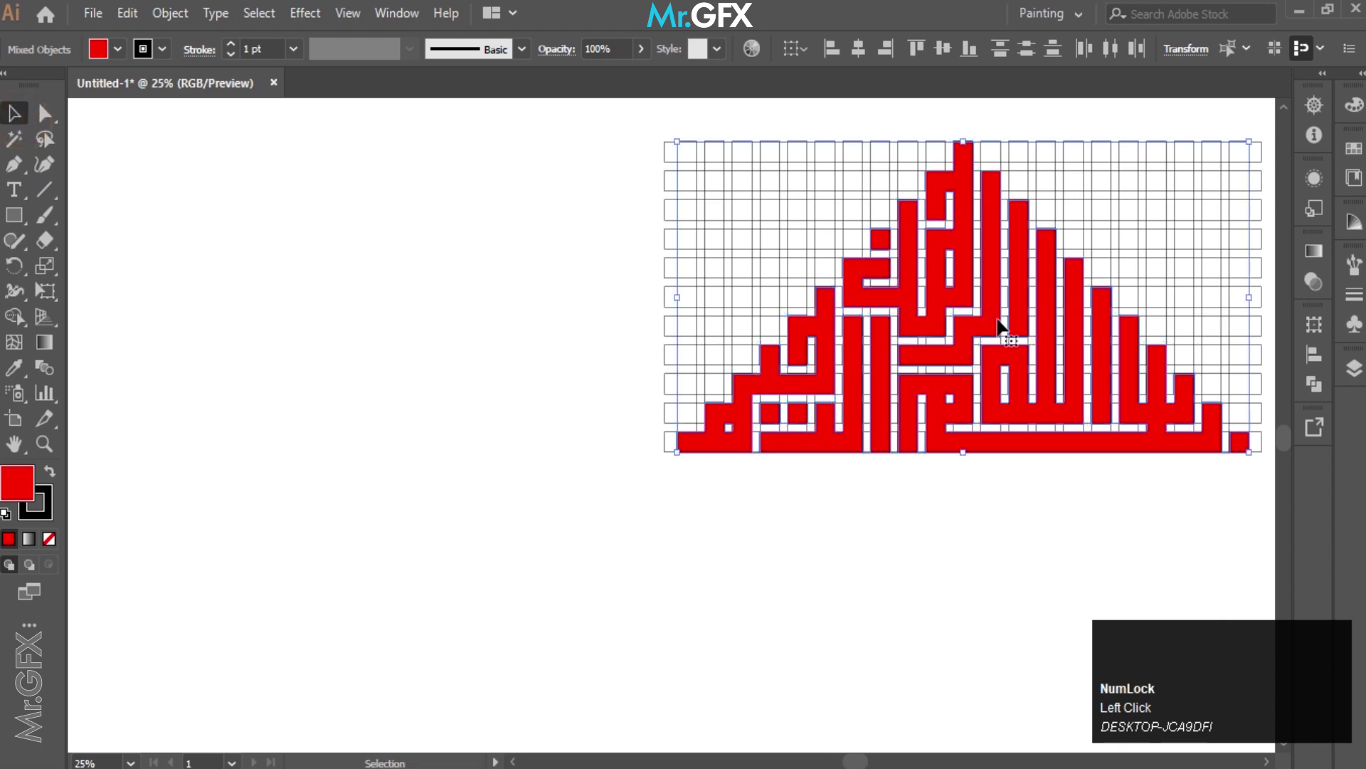
- Move the calligraphy left off its grid, then ungroup and delete the leftover grid cells
left_click_drag(999, 322, 613, 498)
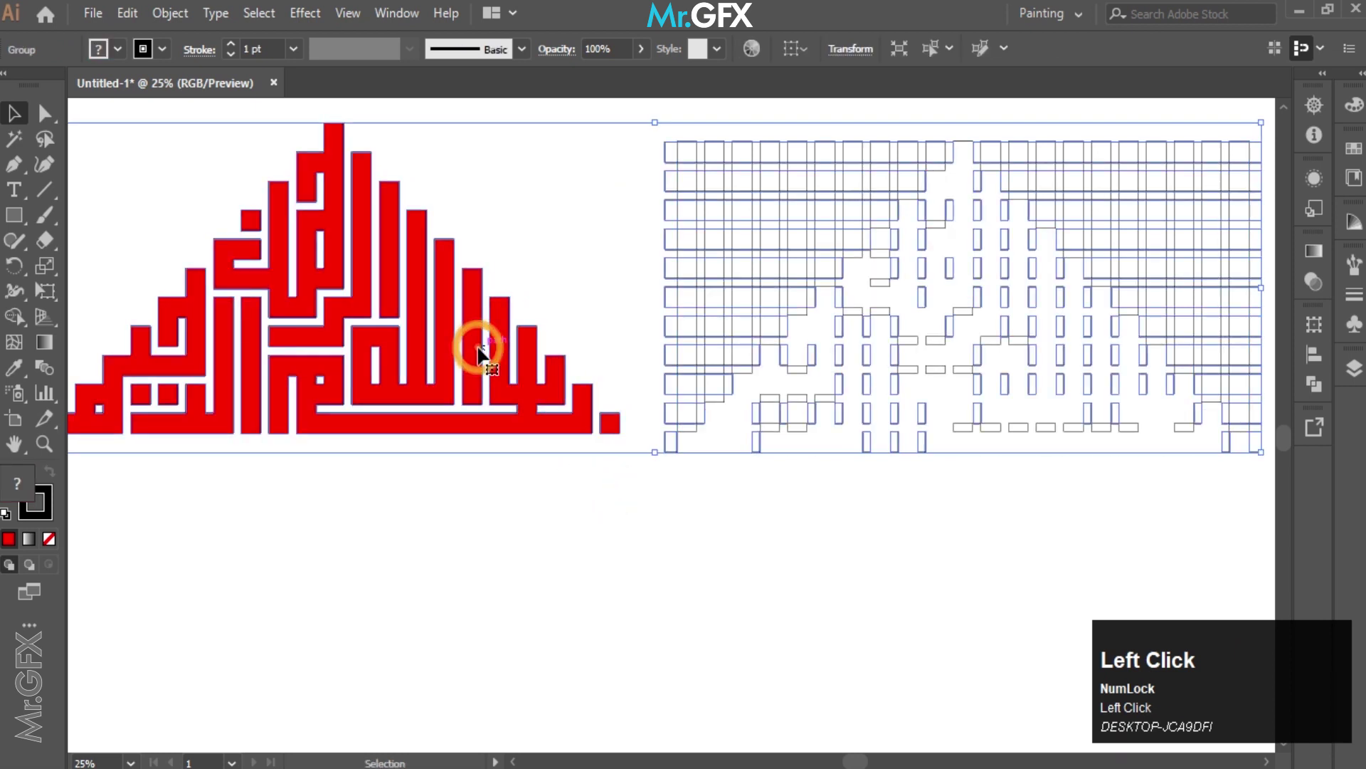
right_click(790, 297)
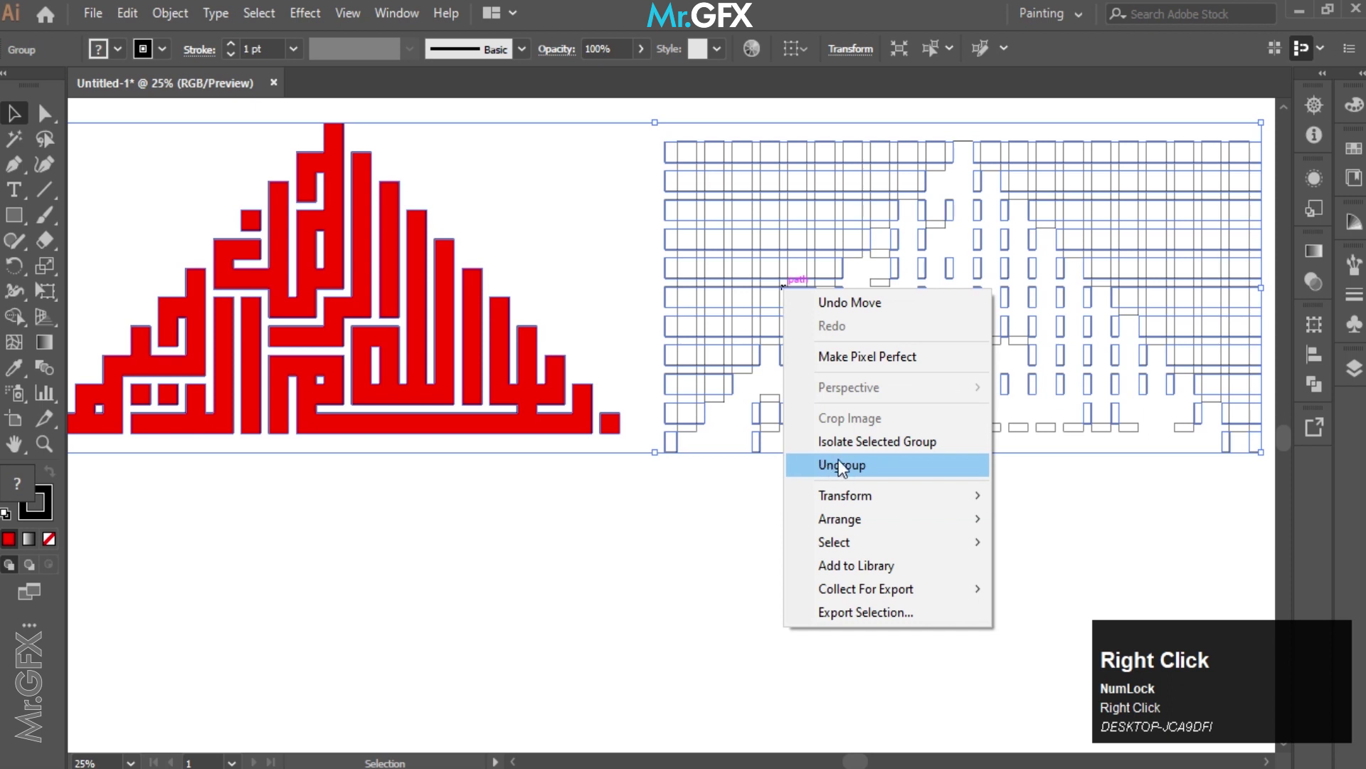
left_click(846, 471)
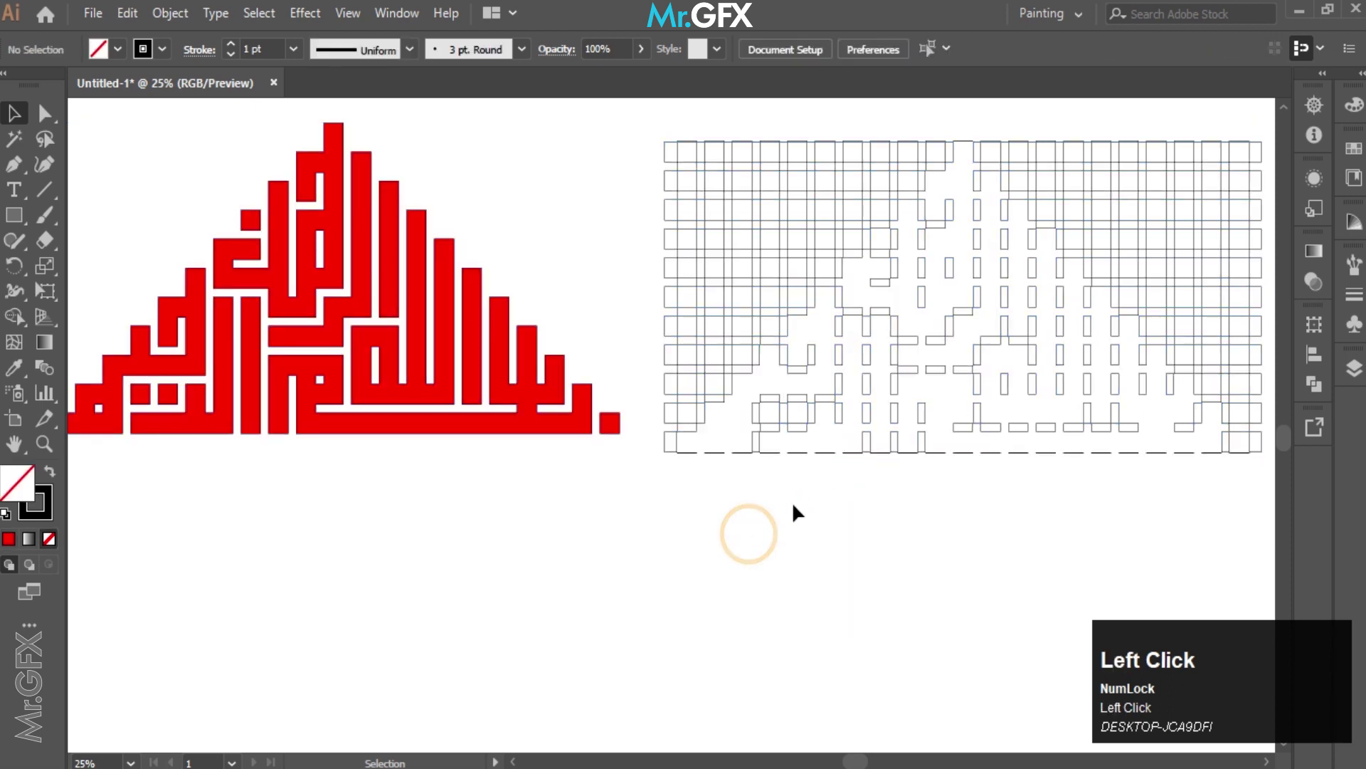
scroll("down", 3)
key("space")
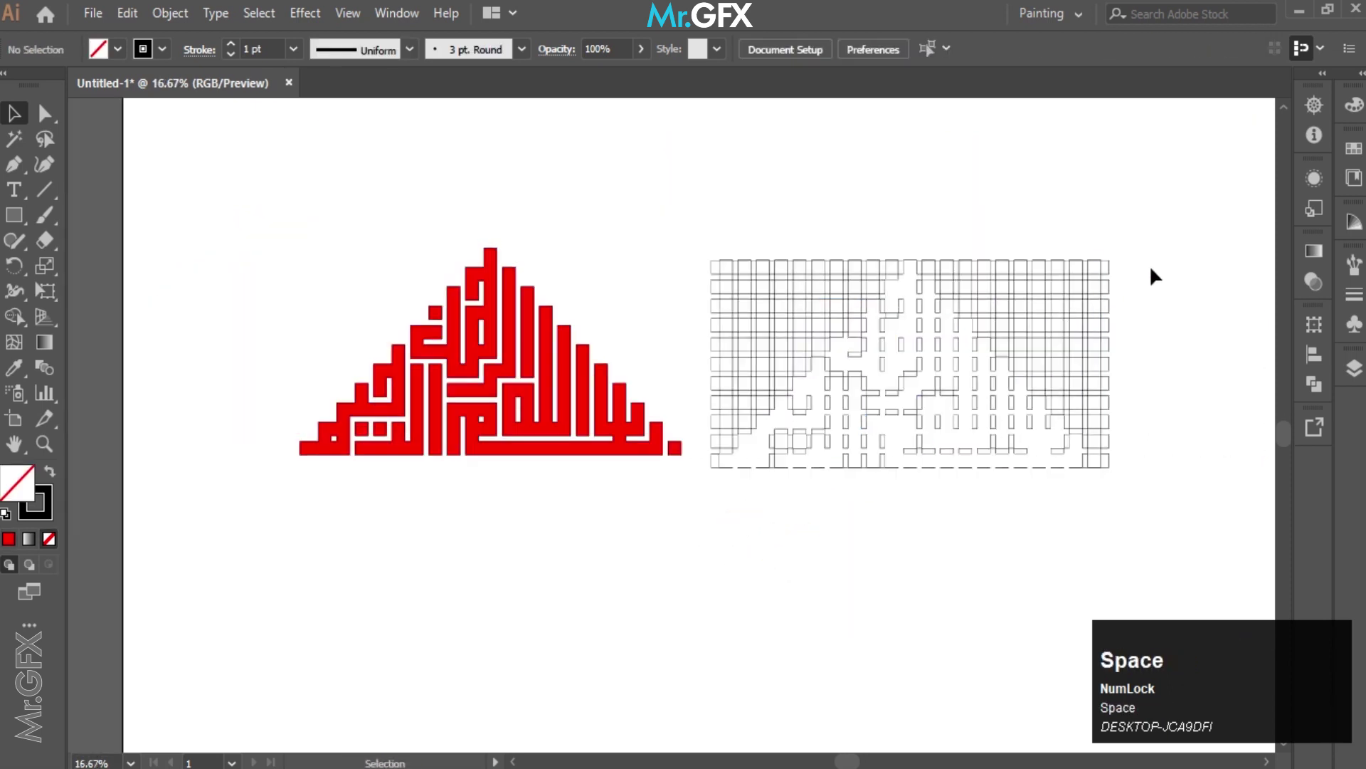
left_click_drag(1123, 281, 773, 539)
key("Delete")
- Alt-drag a second copy of the red calligraphy to the right and deselect
left_click_drag(1058, 242, 883, 603)
left_click(883, 602)
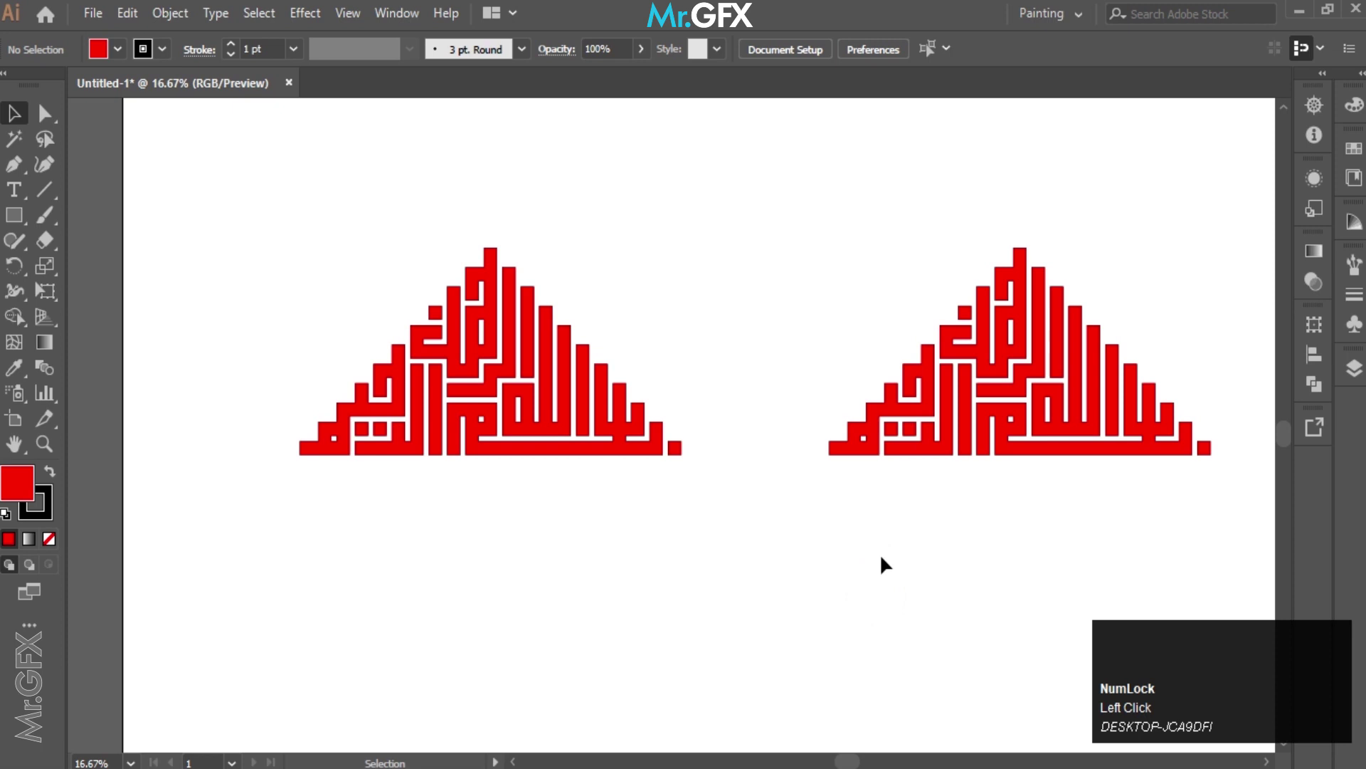